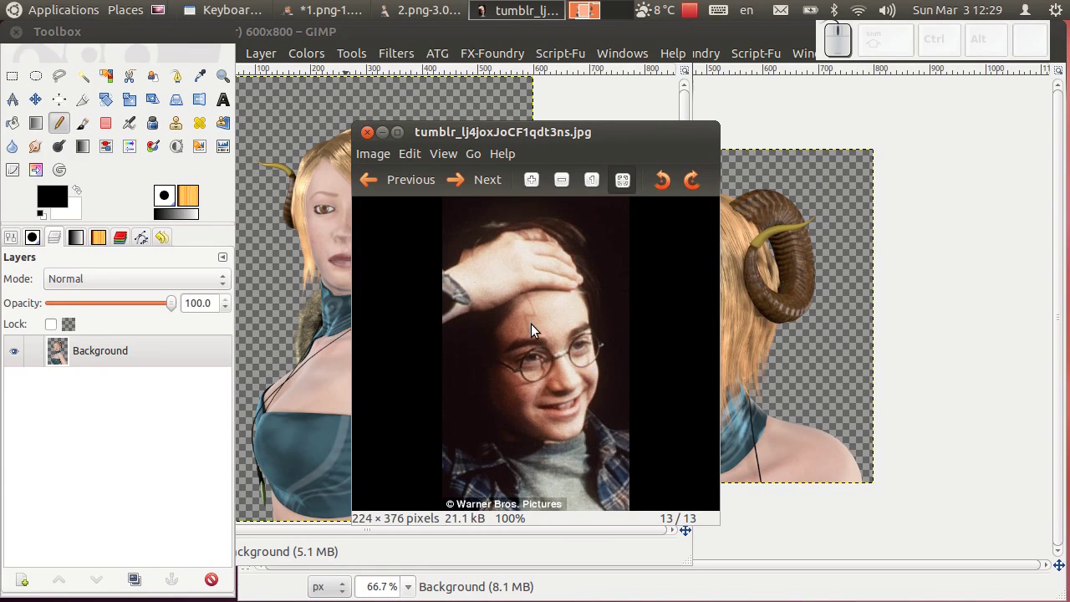
Step: Zoom in and out on the reference portrait photo to study it up close
scroll(up, 3)
scroll(up, 3)
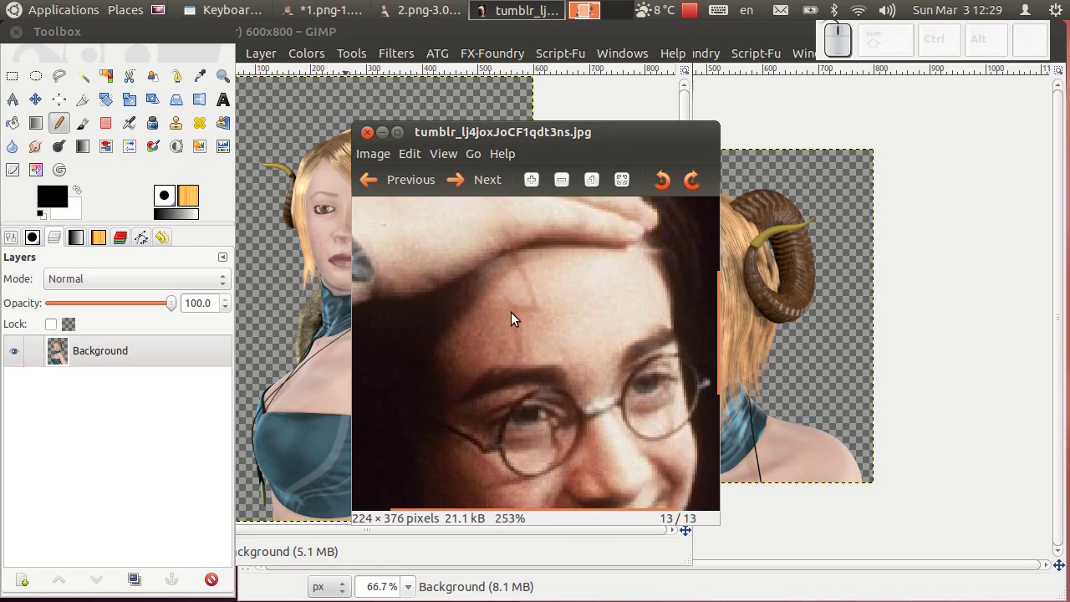
scroll(down, 3)
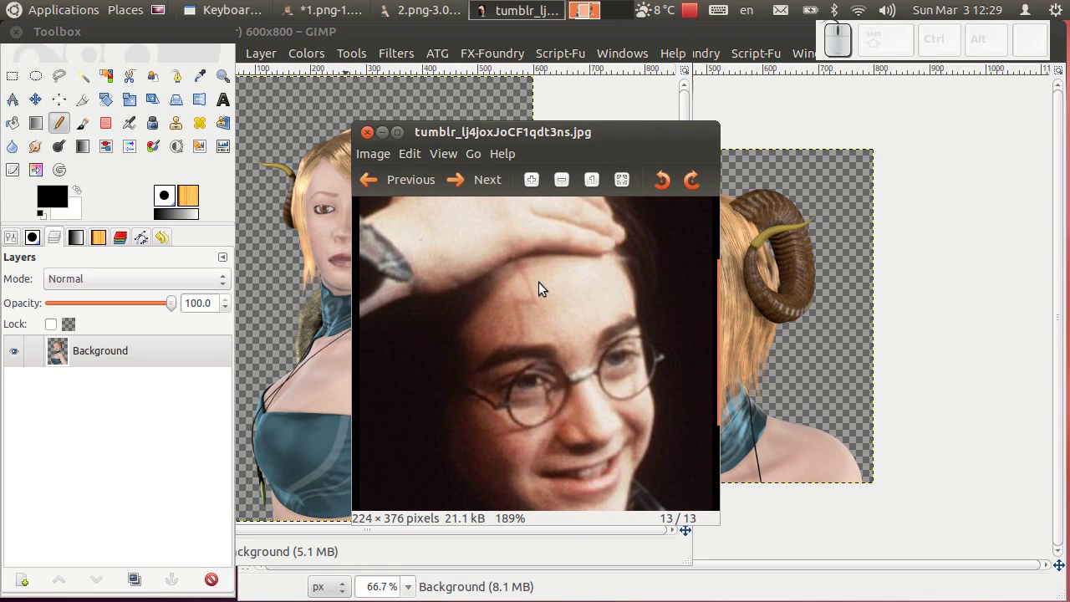
scroll(down, 3)
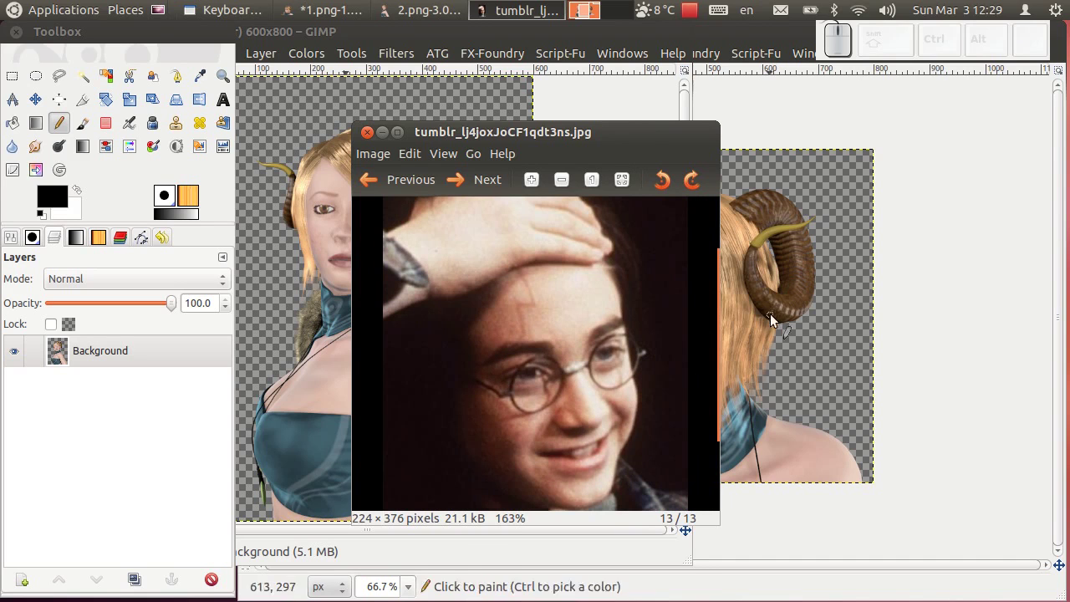
Step: Move the tall 2.png window aside and raise the 800×600 close-up 1.png for editing
click(850, 472)
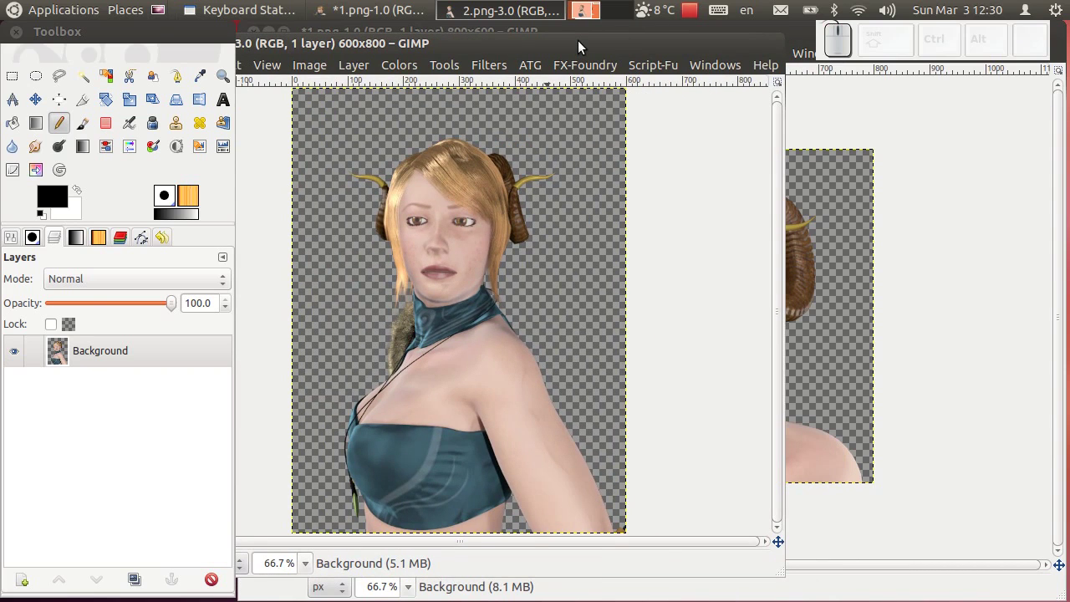
drag(580, 48, 376, 46)
drag(368, 49, 541, 45)
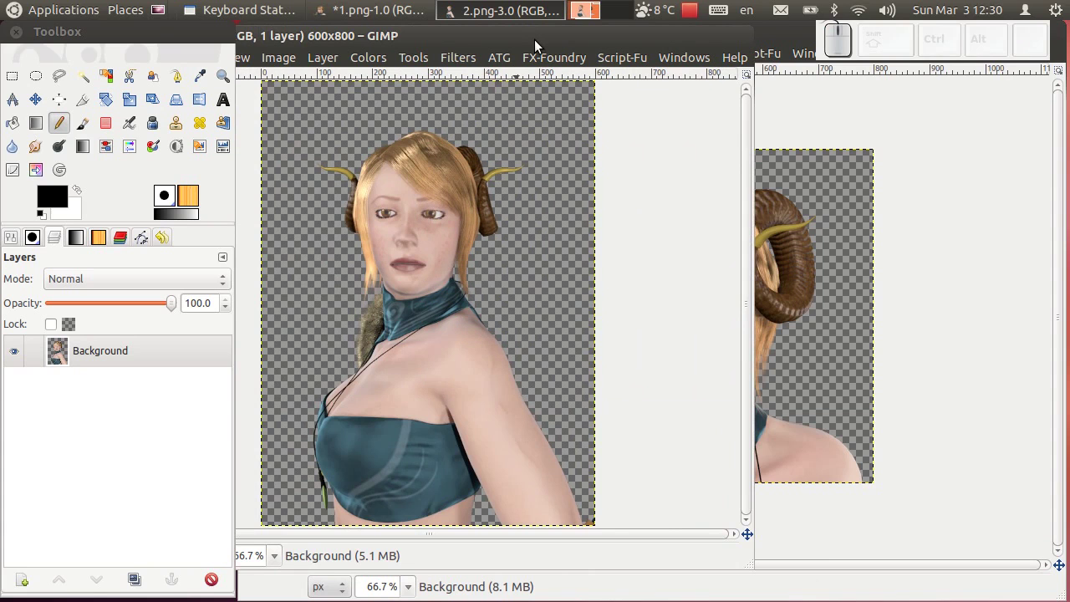
click(537, 48)
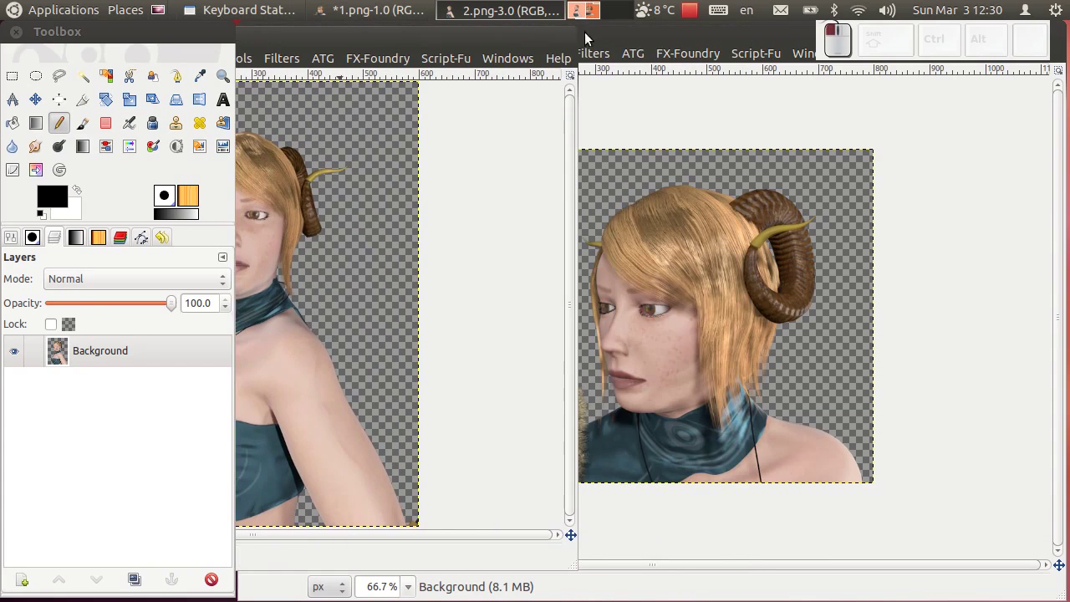
click(599, 38)
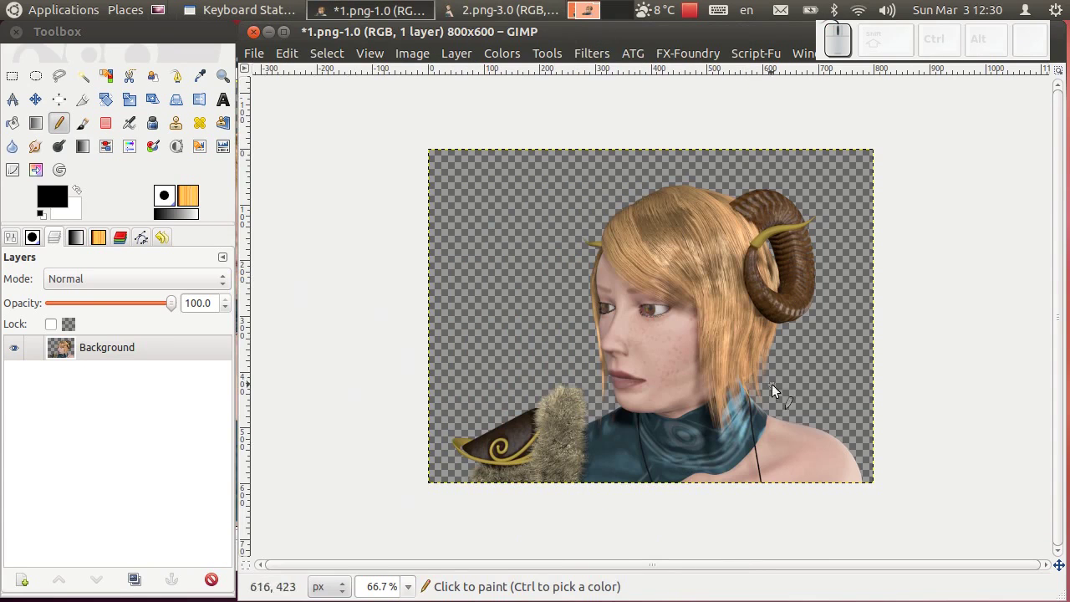
Step: Duplicate the woman's layer and begin lassoing a thin scar outline down her cheek
drag(62, 83, 68, 477)
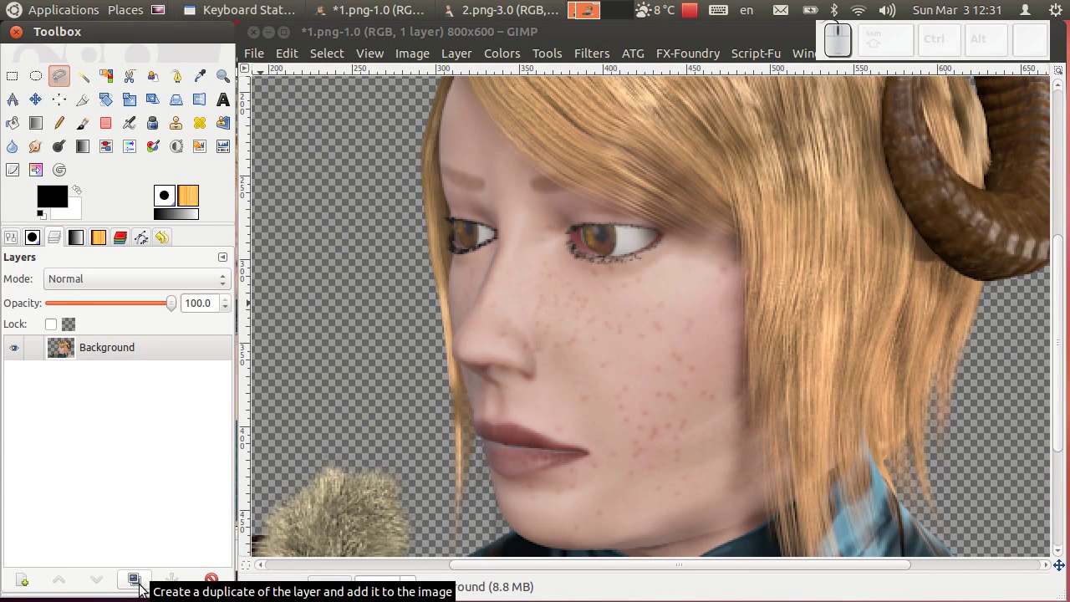
click(146, 591)
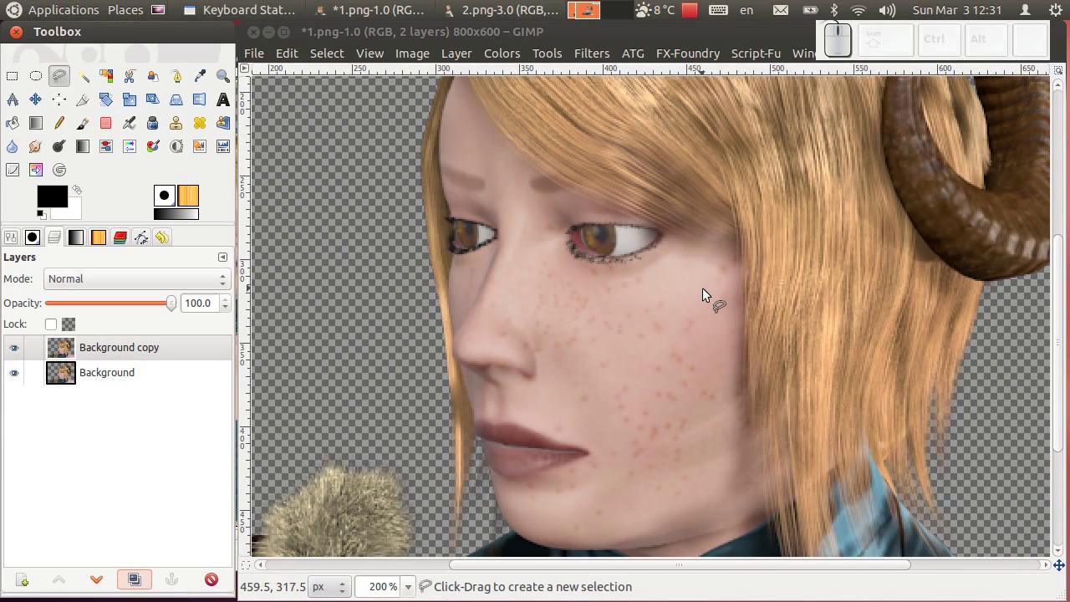
drag(709, 295, 674, 332)
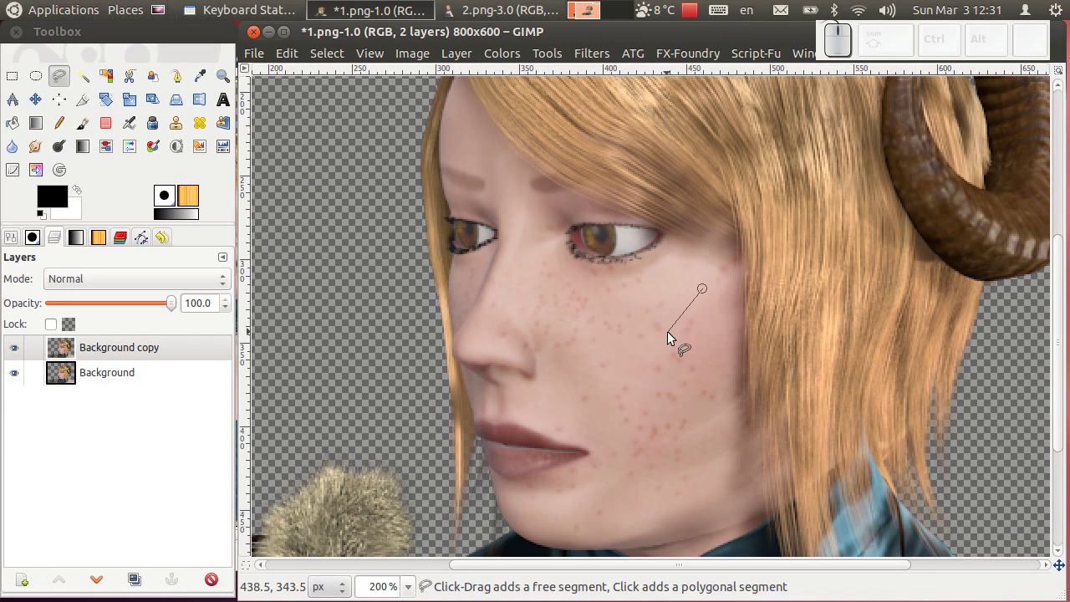
drag(670, 347, 653, 387)
click(650, 395)
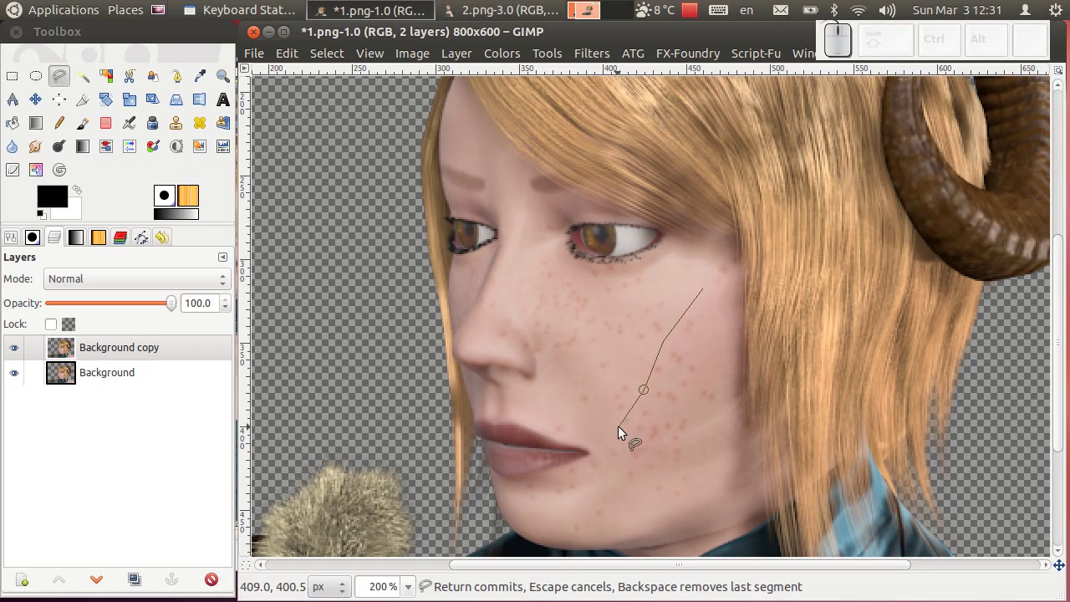
click(623, 434)
click(612, 469)
Step: Trace the scar's other edge back up and close it into a slanted cheek selection
scroll(up, 3)
drag(617, 420, 706, 240)
middle_click(707, 240)
click(708, 250)
click(779, 155)
Step: Choose the Dodge/Burn tool and set its type to Burn
drag(779, 133, 65, 146)
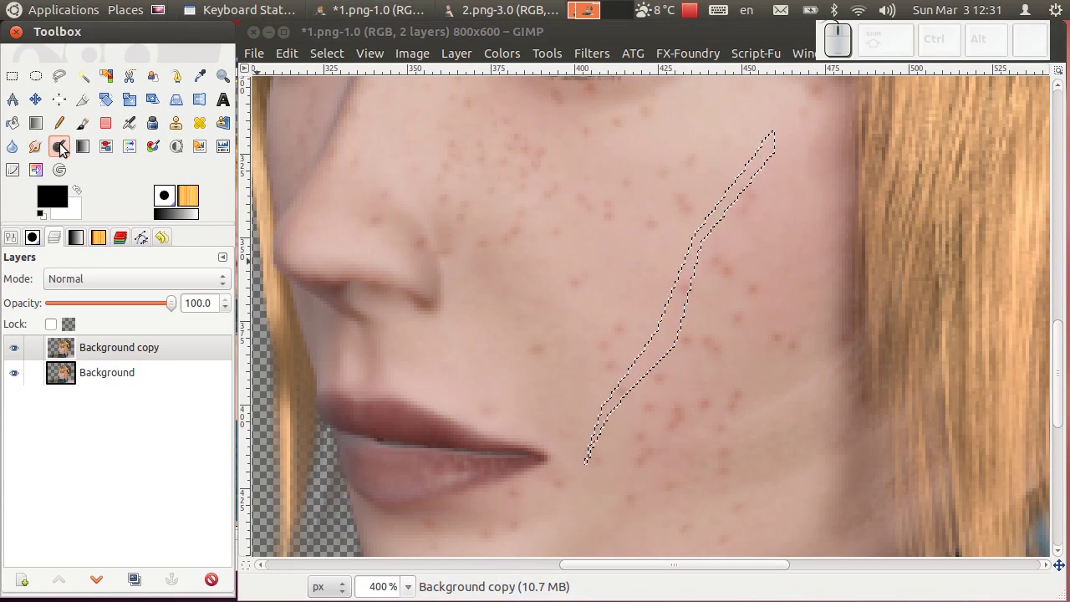
click(65, 146)
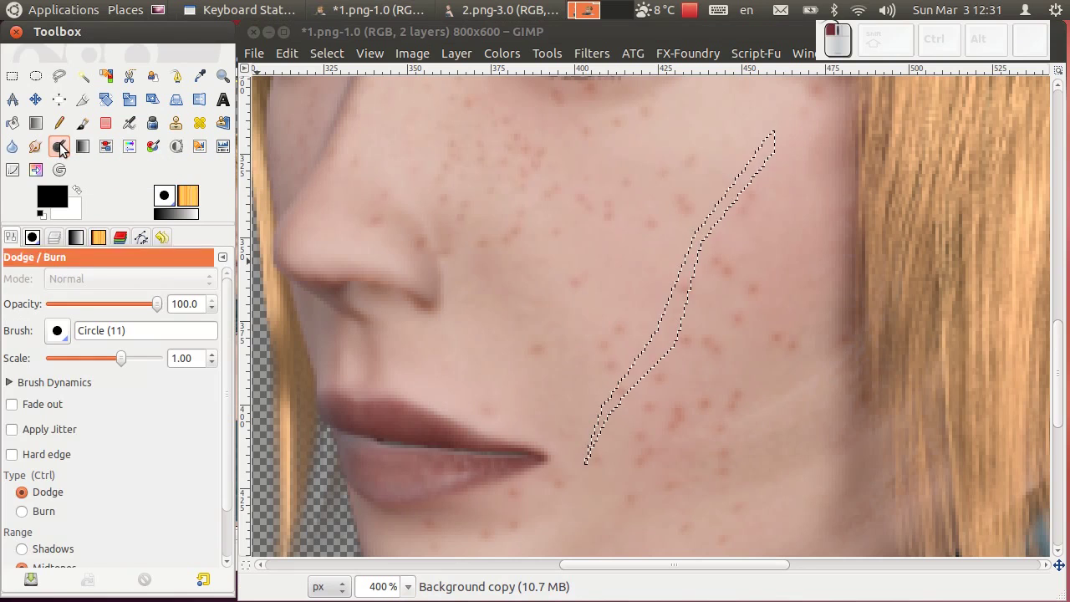
click(37, 518)
Step: Burn repeatedly inside the selection until the streak reads as a reddish-brown scar
drag(774, 150, 594, 469)
drag(594, 468, 582, 462)
drag(582, 461, 577, 467)
drag(581, 467, 596, 454)
drag(589, 471, 743, 185)
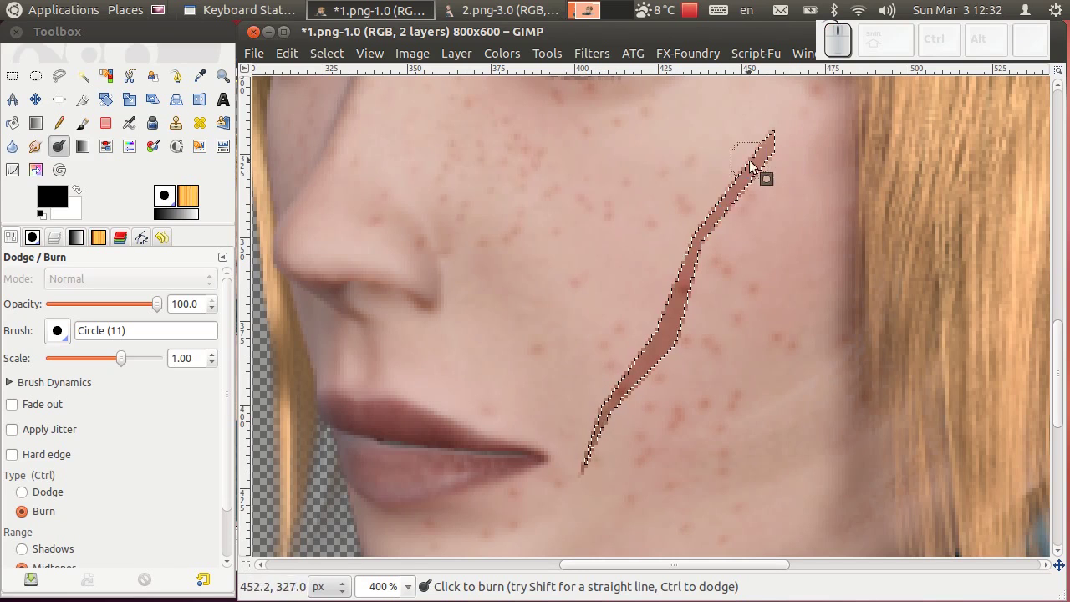
drag(777, 144, 754, 384)
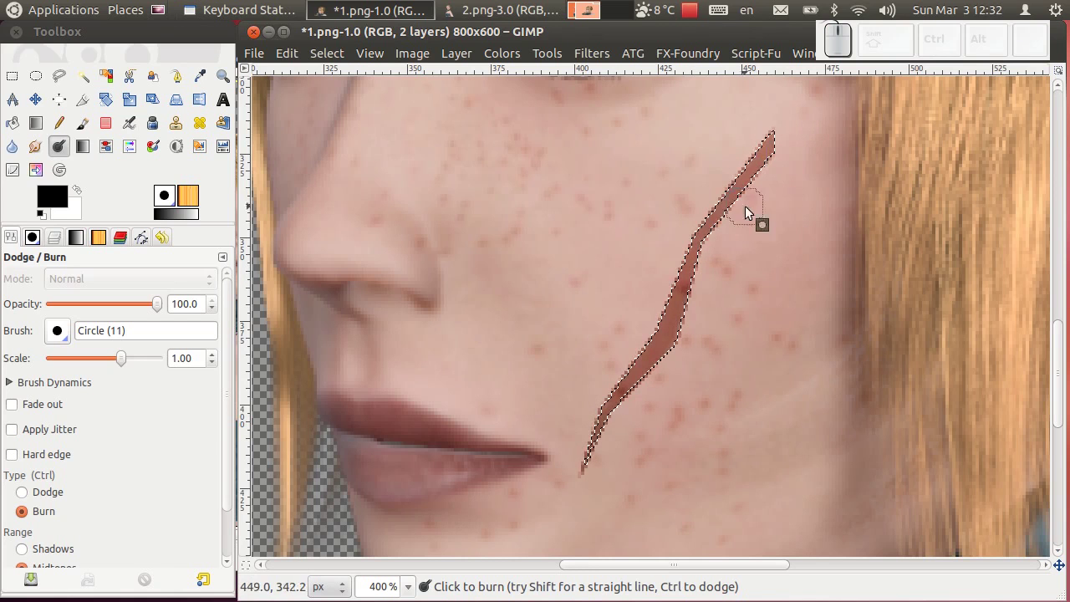
scroll(down, 3)
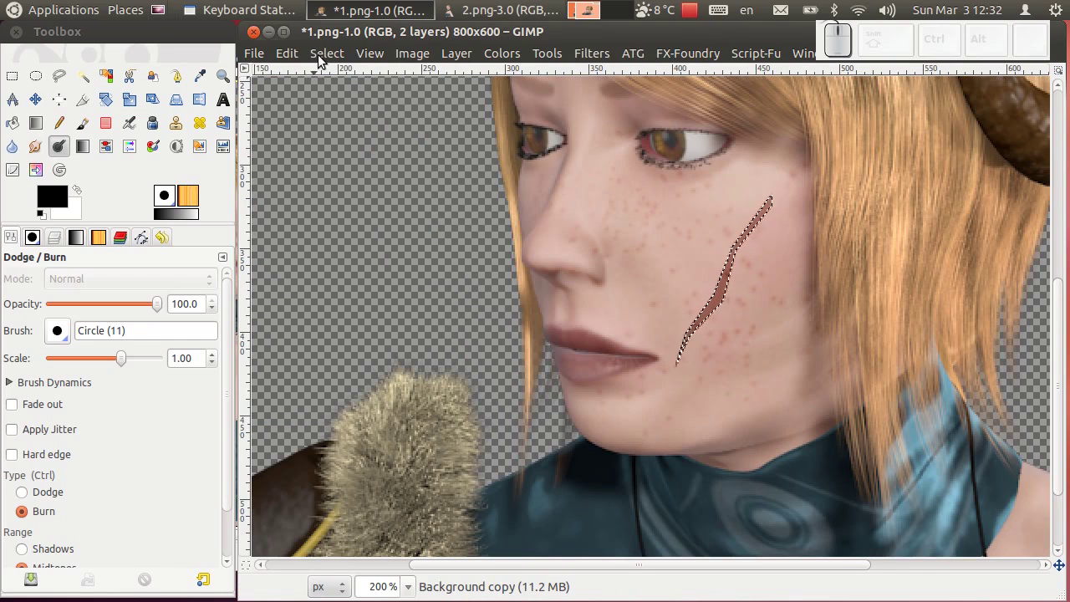
Step: Invert the selection and delete everything but the scar from the Background copy layer
drag(325, 61, 326, 60)
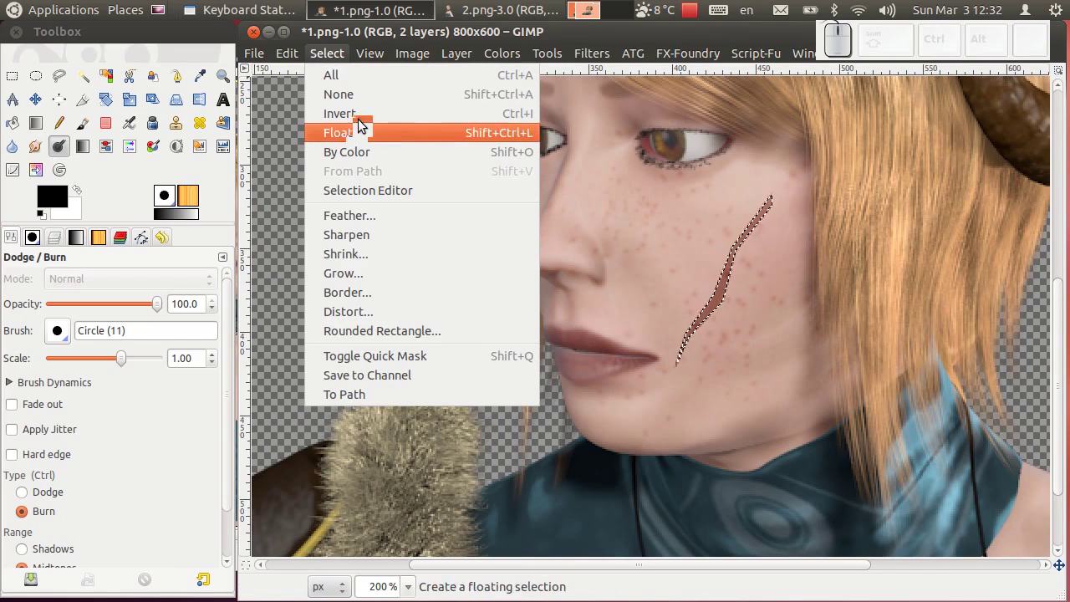
click(365, 122)
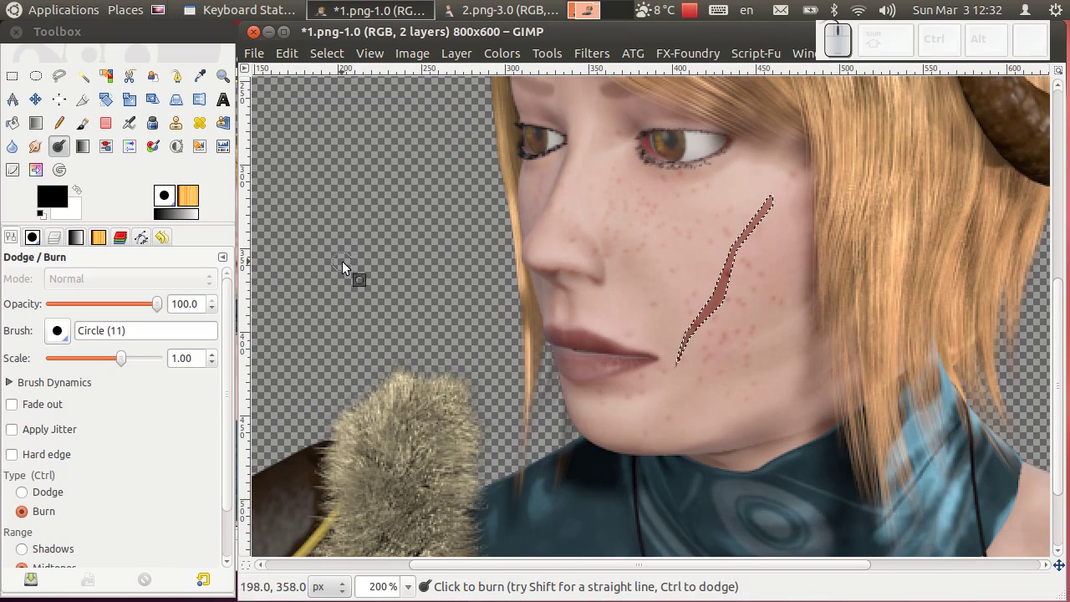
key(Delete)
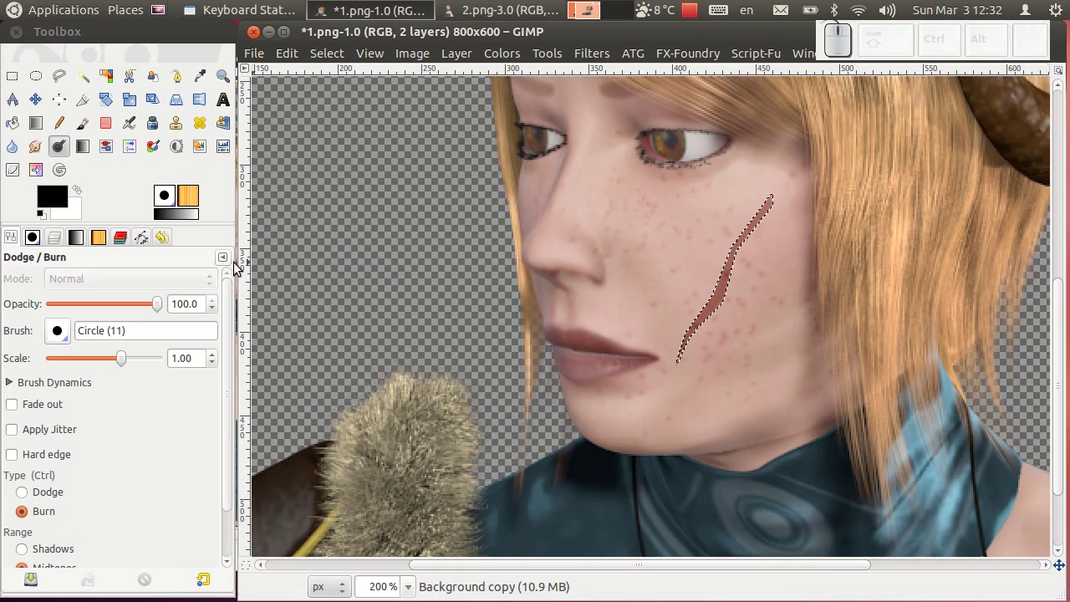
Step: Toggle the original face layer to check the isolated scar, then drop the selection with Select > None
click(65, 247)
click(20, 378)
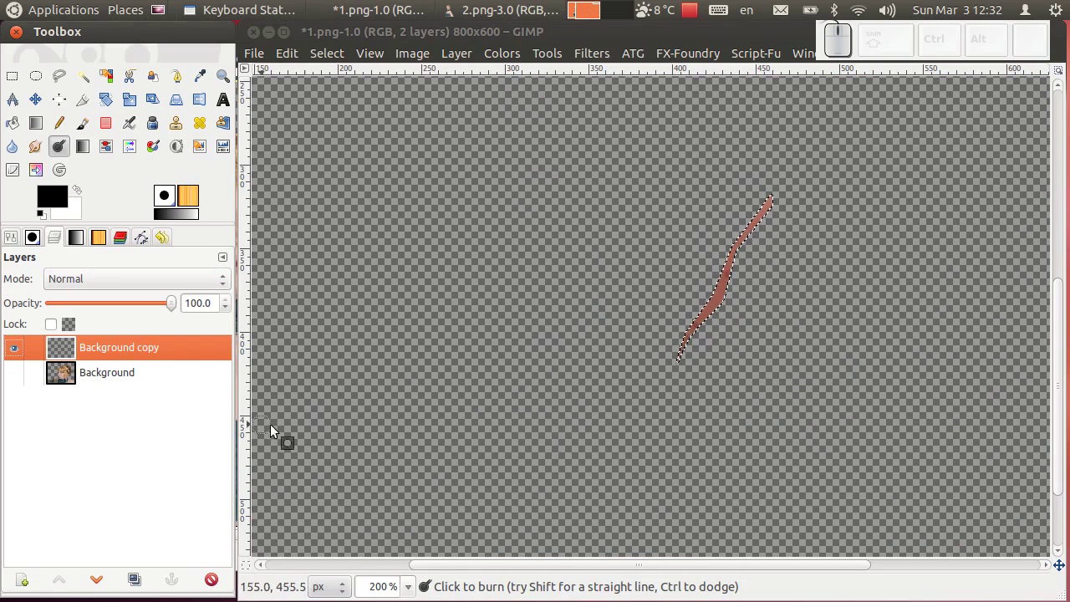
click(25, 380)
click(109, 353)
click(341, 60)
click(340, 98)
scroll(down, 3)
scroll(down, 3)
scroll(up, 3)
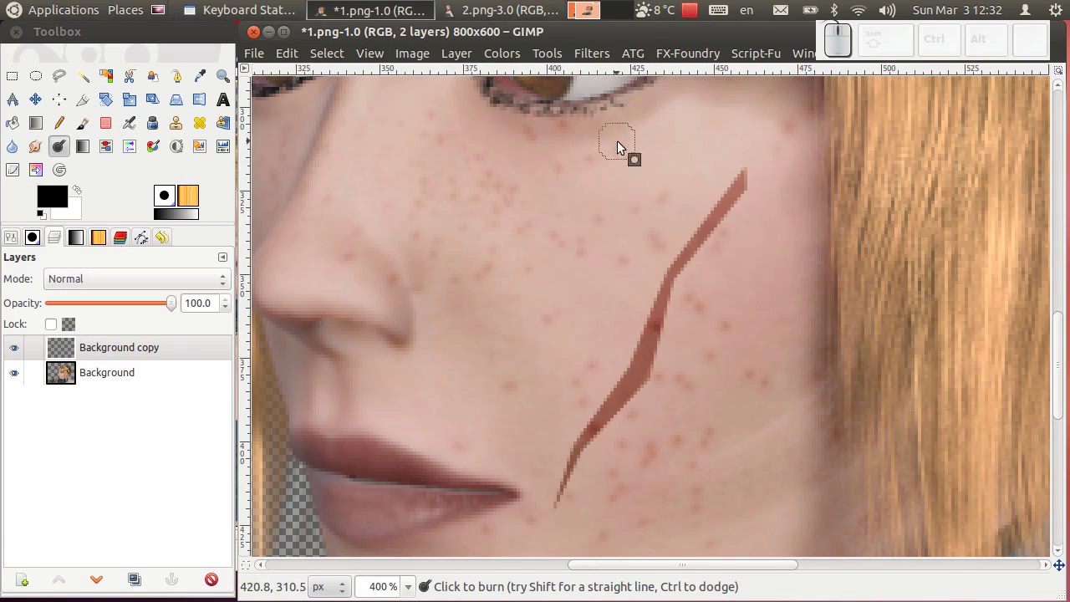
Step: Apply a simple blur to soften the scar and check it at different zoom levels
click(610, 61)
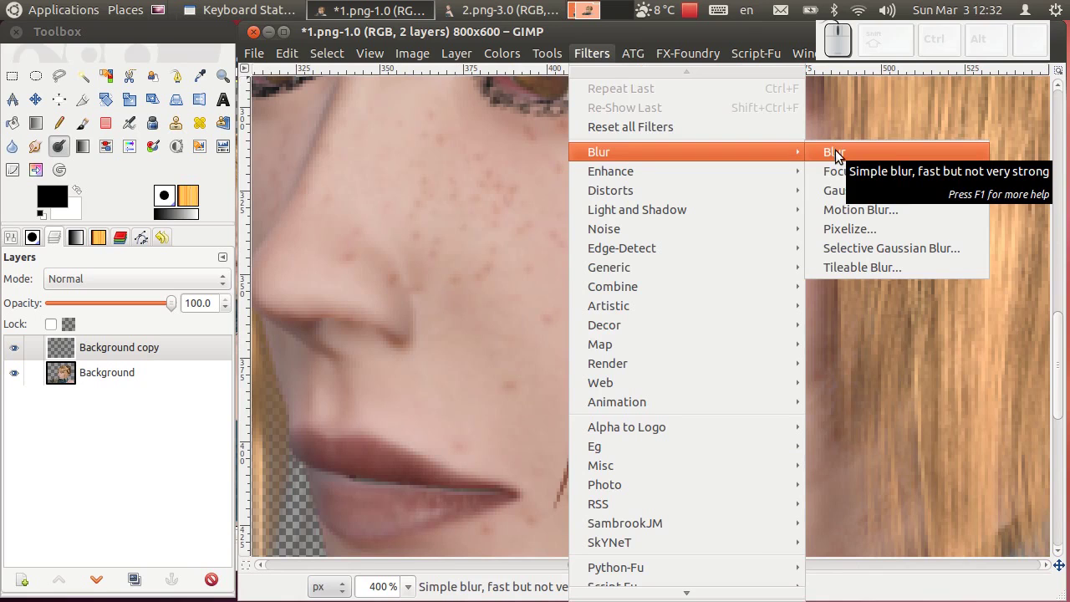
drag(842, 156, 705, 207)
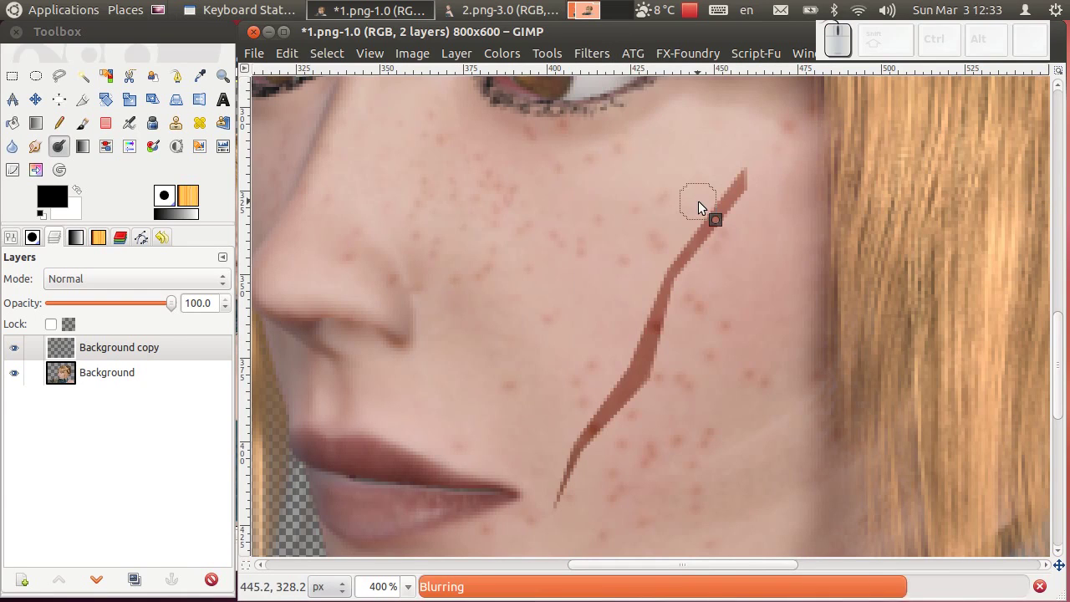
scroll(up, 3)
scroll(down, 3)
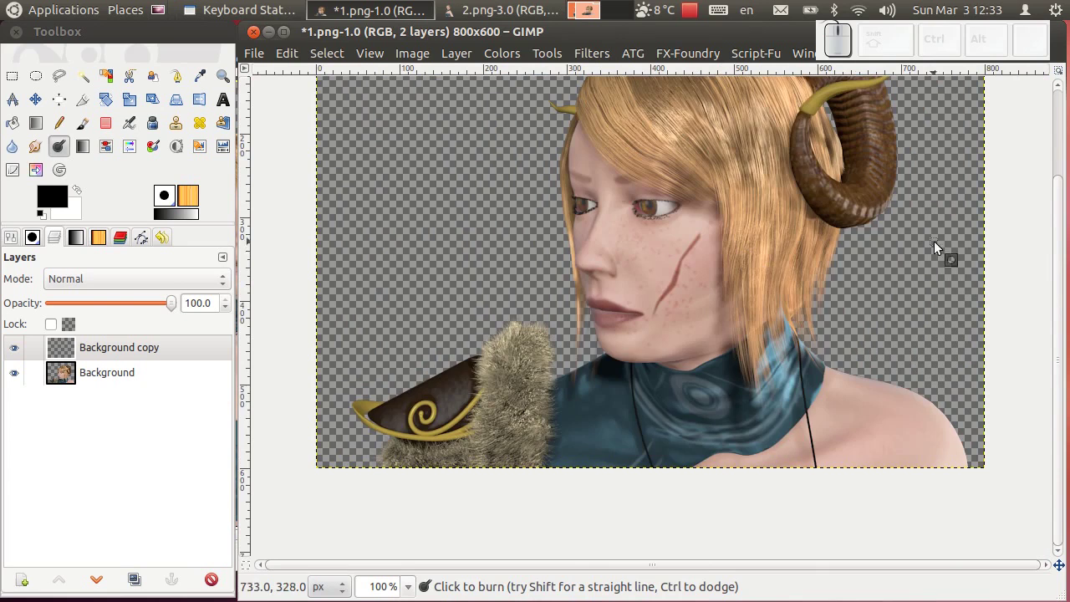
scroll(up, 3)
scroll(down, 3)
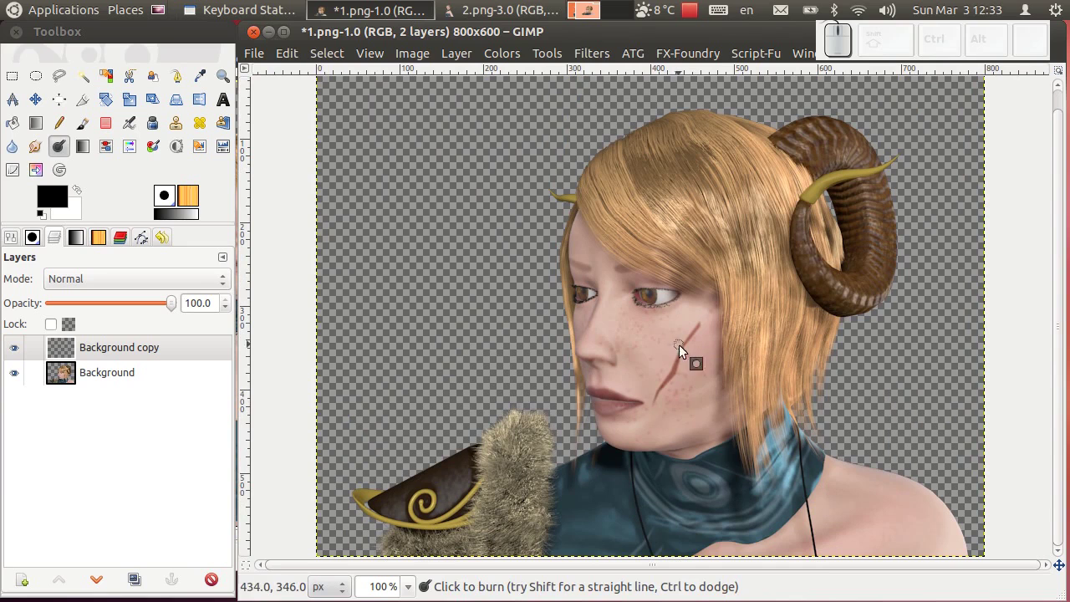
Step: Fade the Background copy scar layer down to 69% opacity
drag(178, 309, 600, 419)
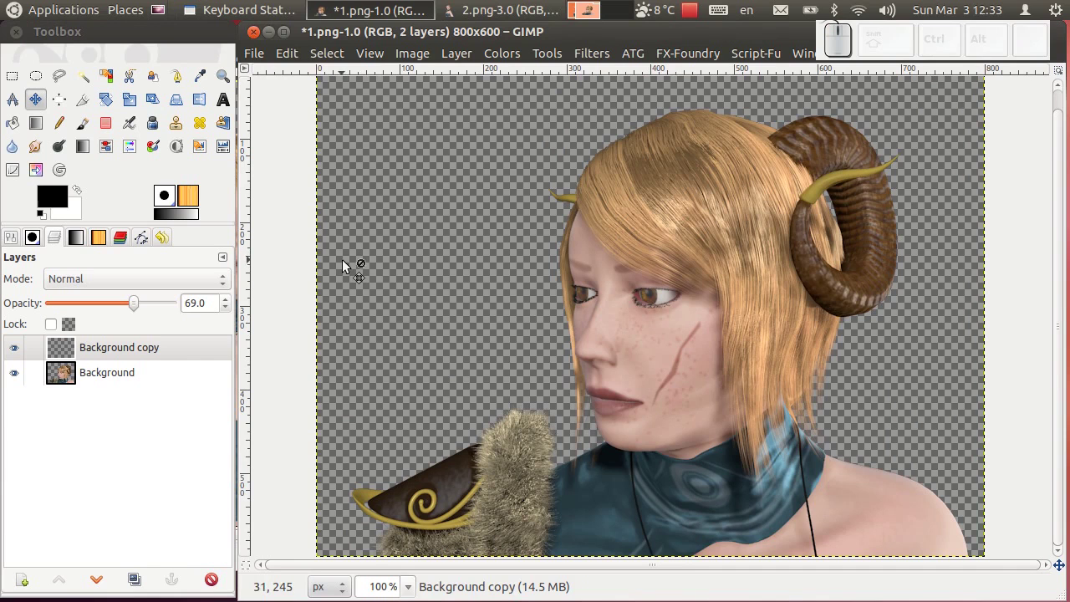
Step: Drag file000914393655.jpg from the Nautilus folder onto the portrait as a new castle-ruins layer
drag(504, 10, 446, 225)
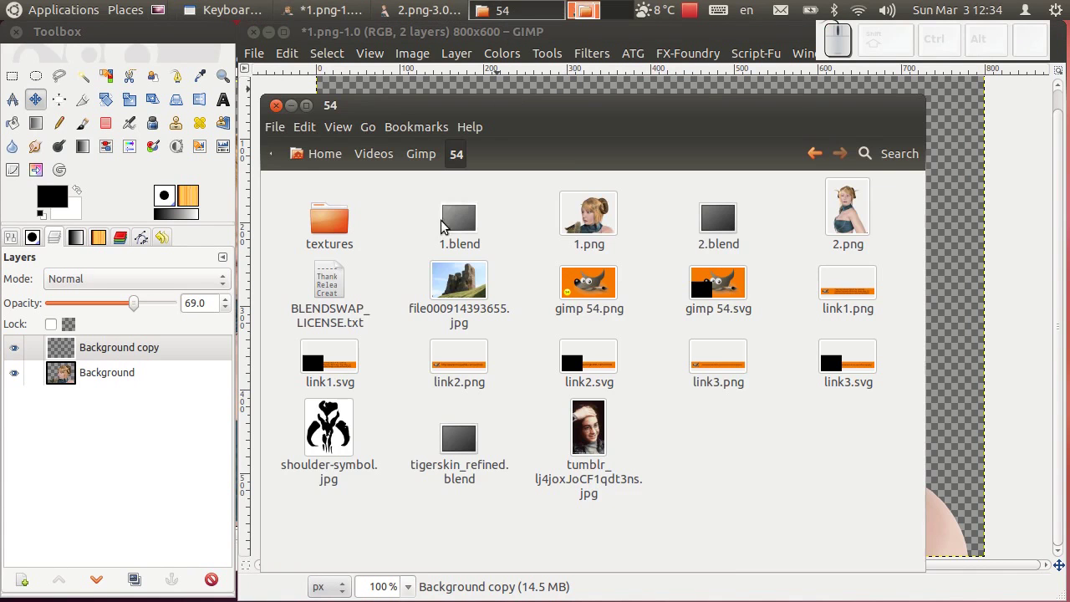
click(469, 284)
click(581, 44)
middle_click(692, 281)
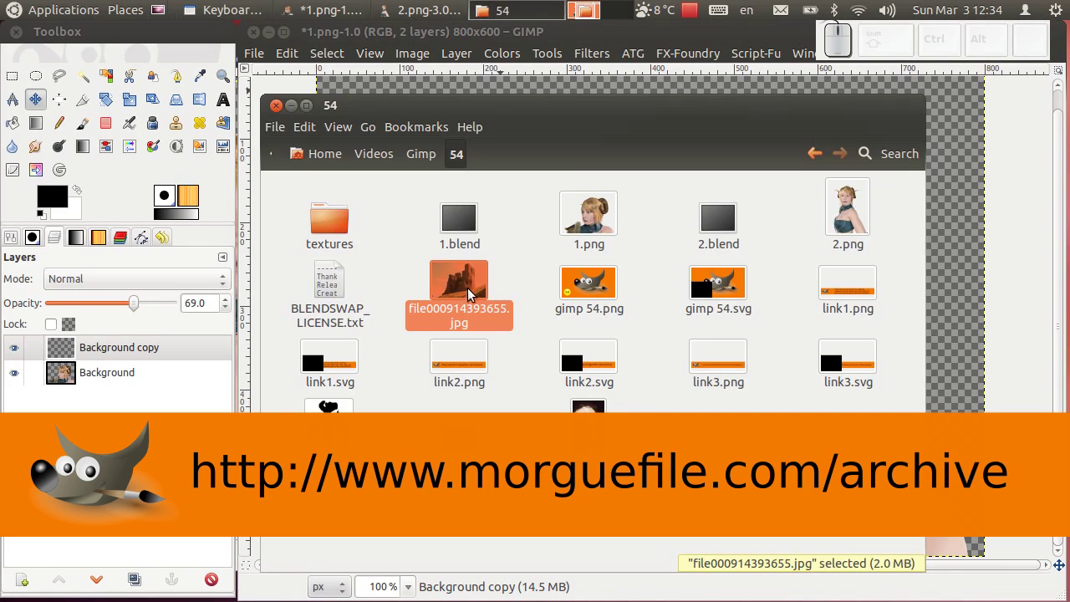
drag(473, 291, 314, 70)
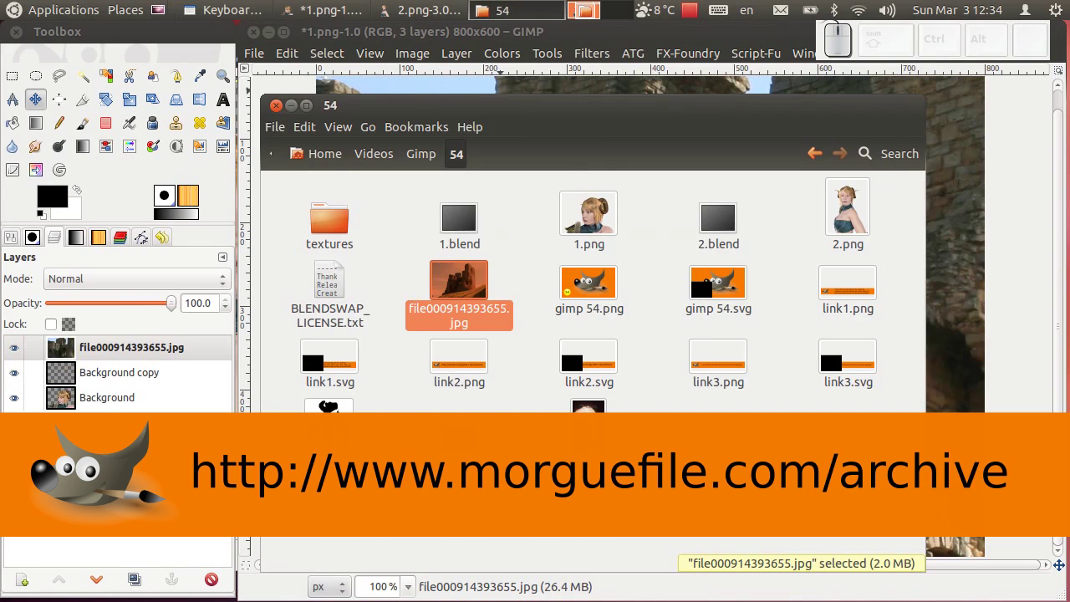
click(294, 114)
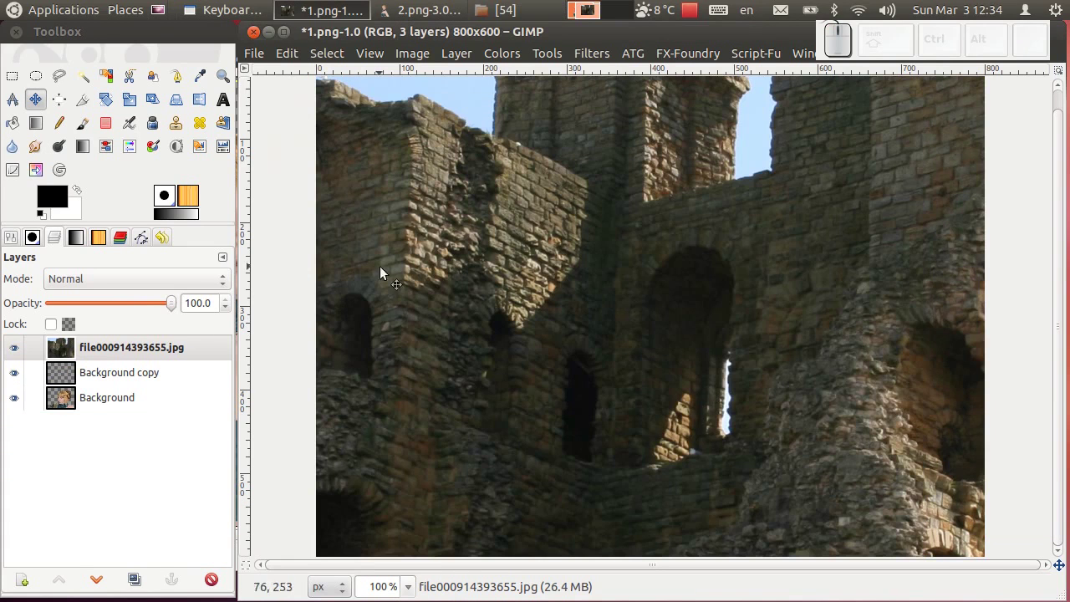
Step: Lower the castle layer beneath the portrait layers and reposition it, undoing an accidental portrait shift
drag(95, 591, 139, 525)
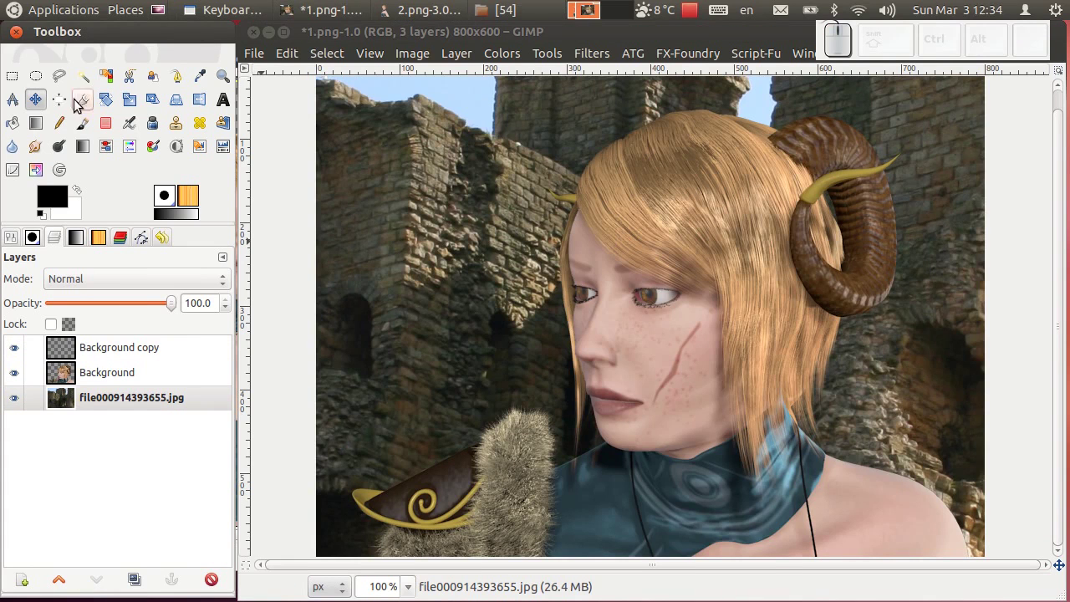
drag(440, 210, 580, 241)
click(566, 241)
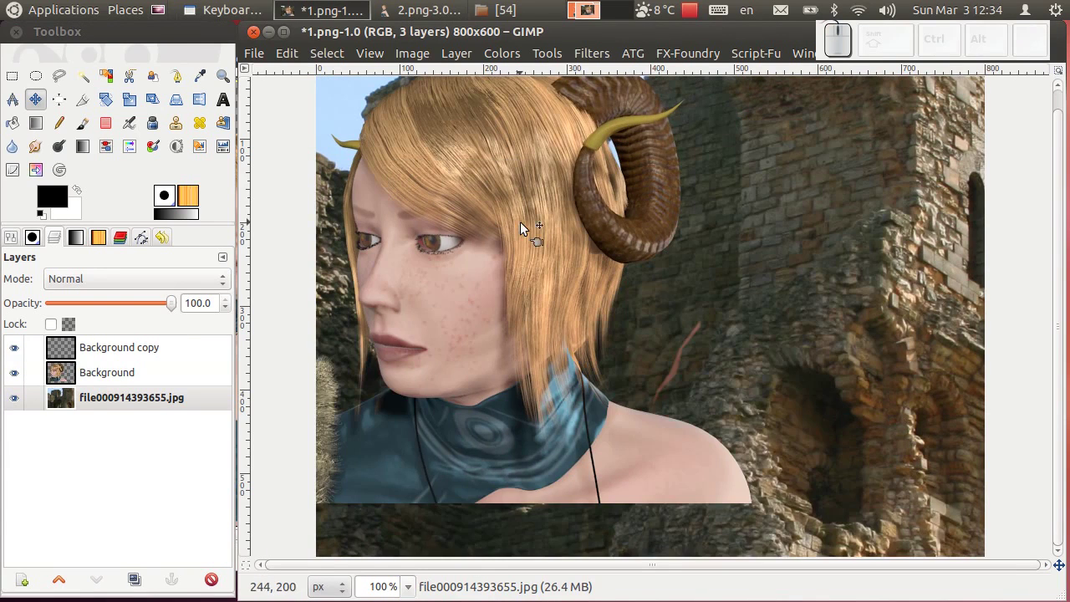
key(ctrl+z)
click(469, 183)
click(436, 172)
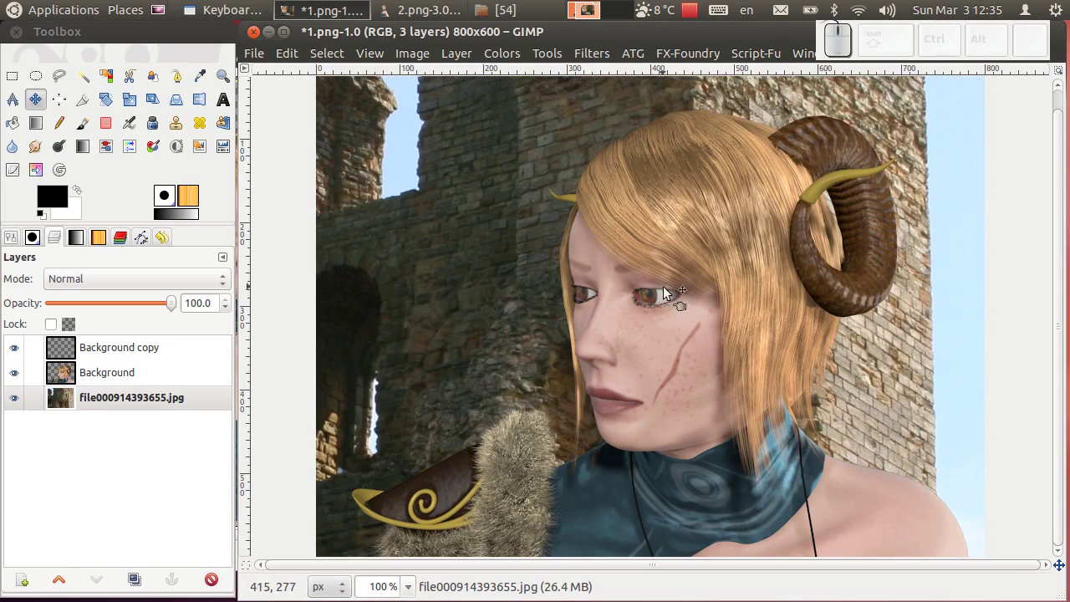
scroll(down, 3)
Step: Move and scale the castle backdrop so sky and grassy hill frame the woman
drag(518, 236, 506, 209)
drag(520, 210, 480, 232)
click(484, 229)
drag(491, 267, 509, 220)
click(533, 247)
drag(559, 245, 586, 240)
drag(560, 230, 664, 45)
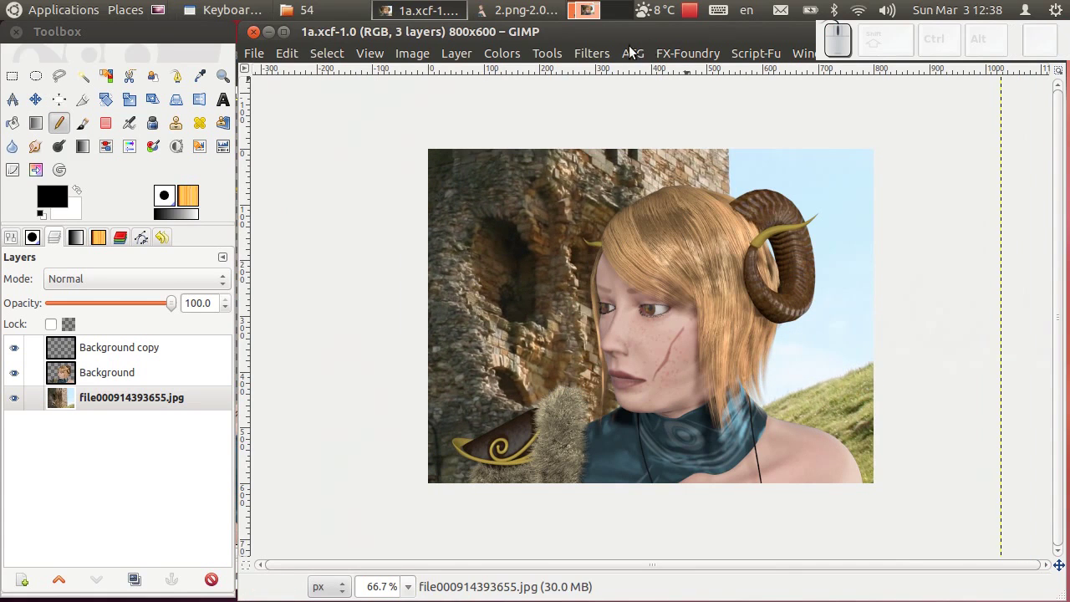
Step: Apply a Focus Blur of radius 10 to the castle-ruins backdrop layer
click(594, 60)
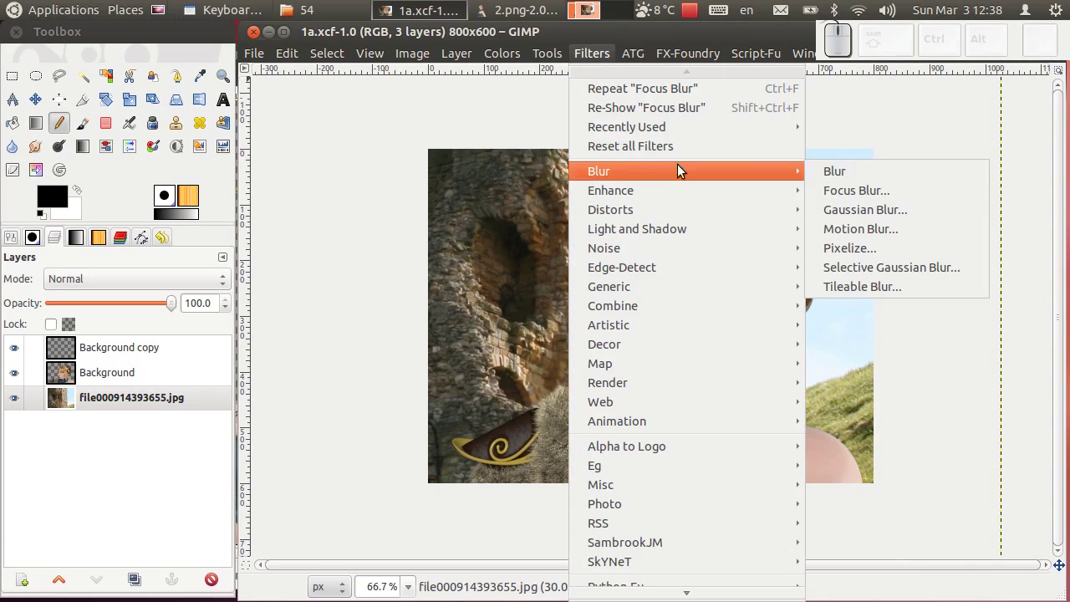
click(865, 196)
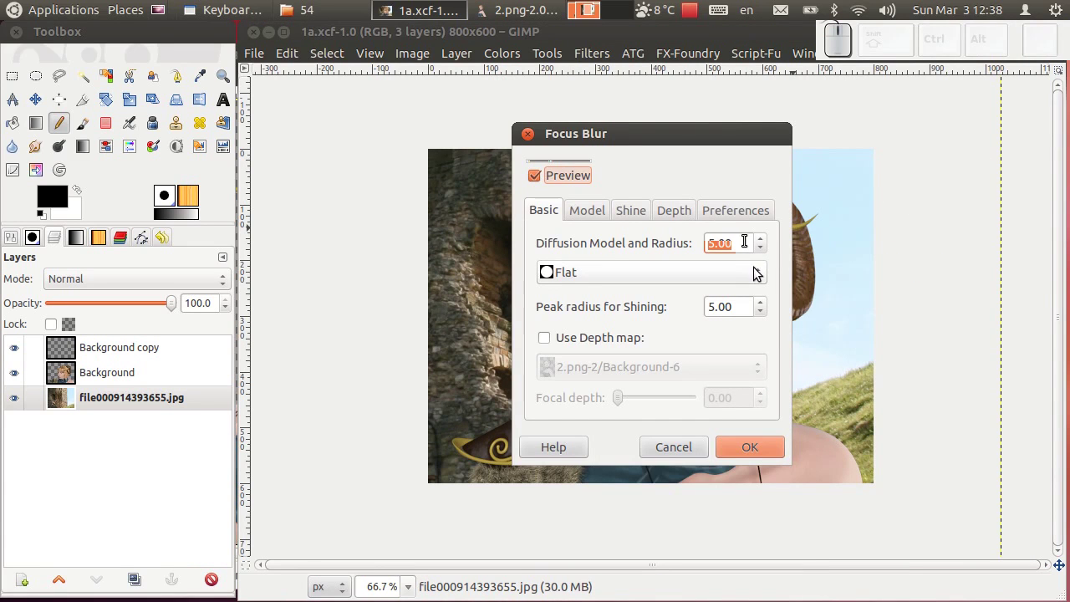
key(KP_1)
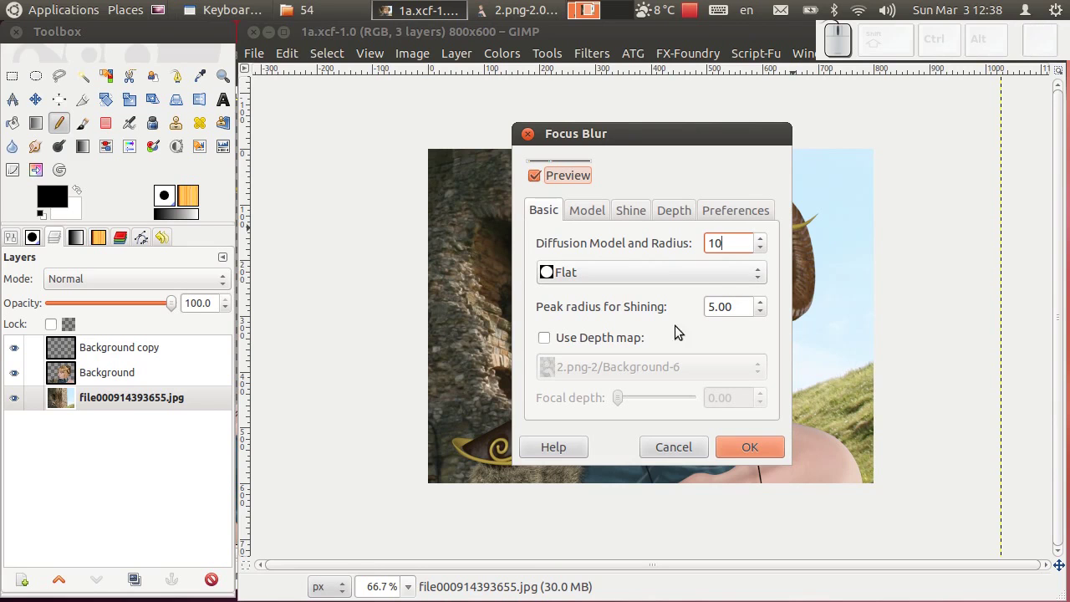
click(754, 455)
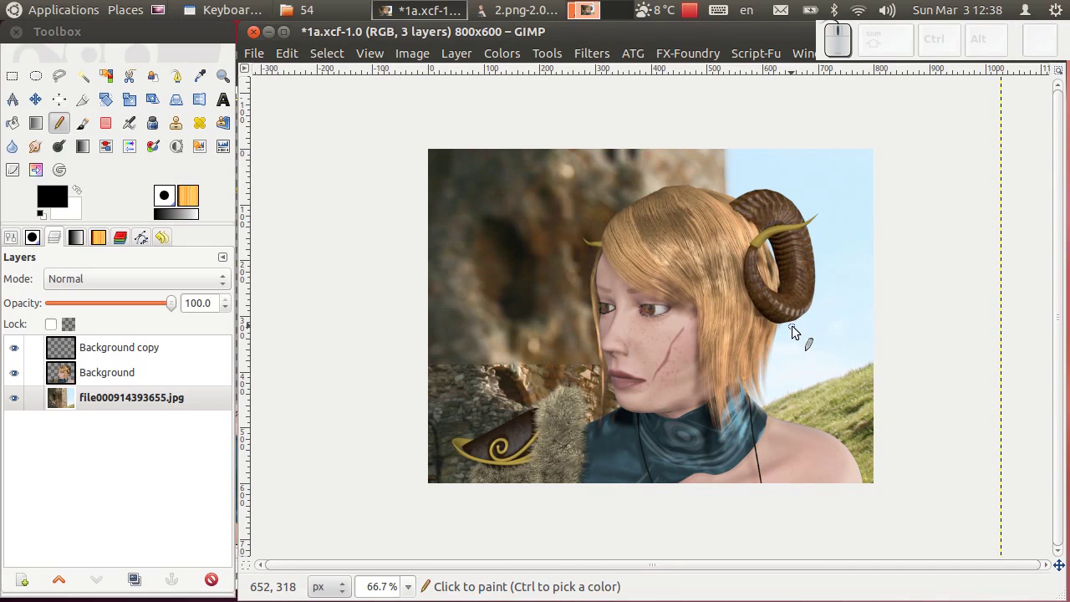
scroll(up, 3)
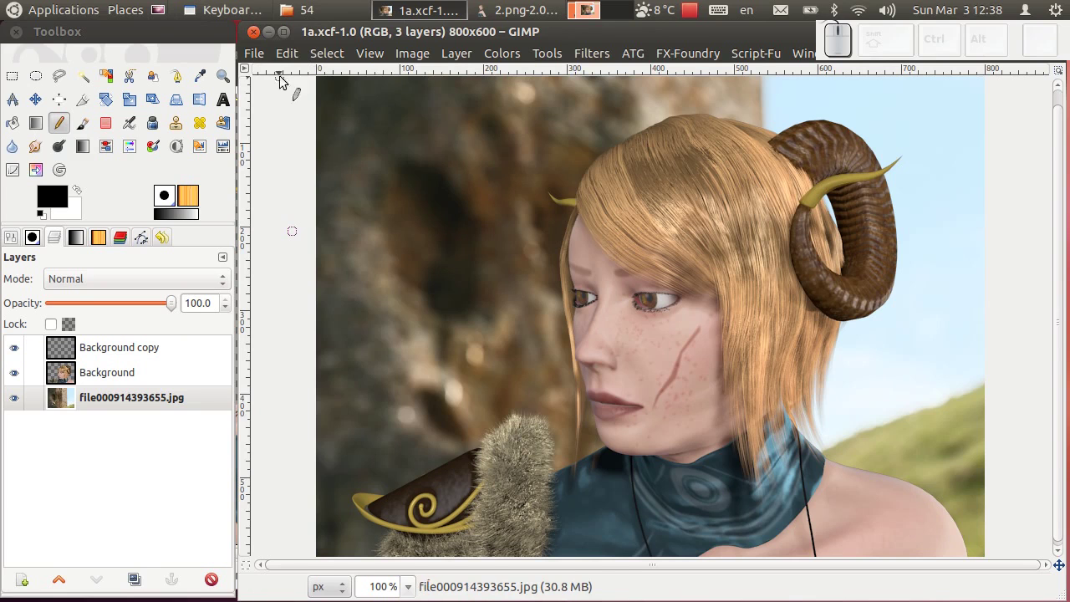
Step: Bring the second portrait 2.png forward and position its window
drag(258, 41, 292, 60)
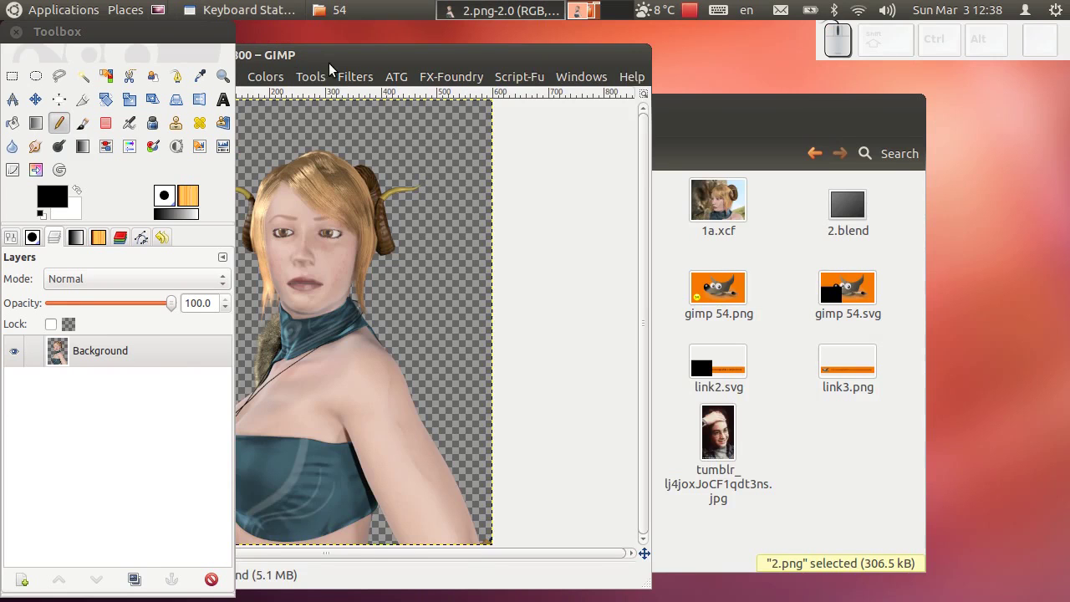
drag(336, 61, 572, 205)
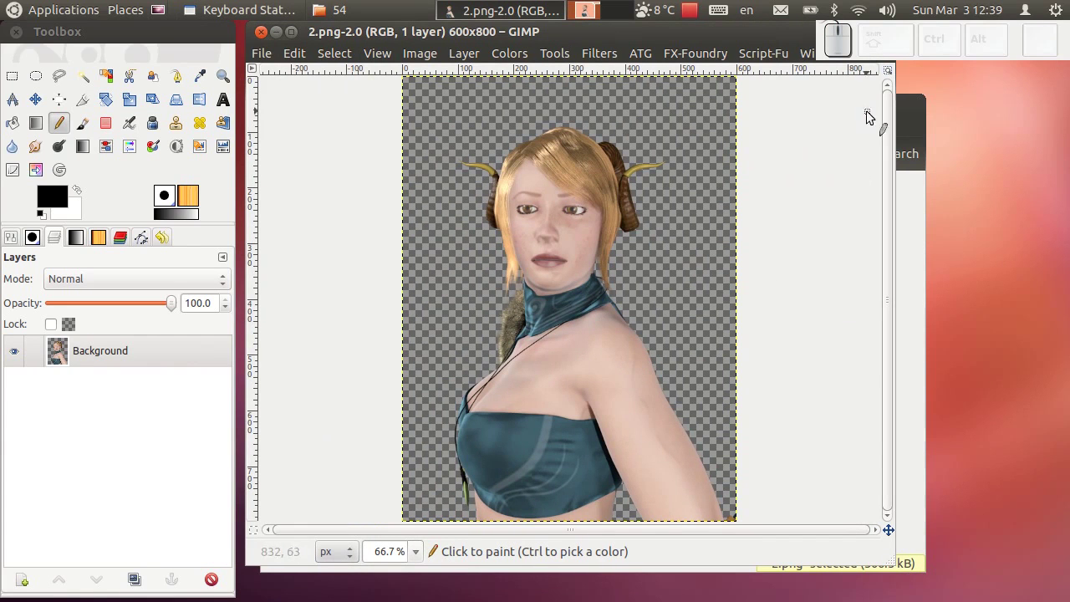
click(914, 110)
Step: Drop shoulder-symbol.jpg onto 2.png as a layer, converting it to the RGB working space
drag(676, 119, 700, 426)
drag(683, 440, 115, 378)
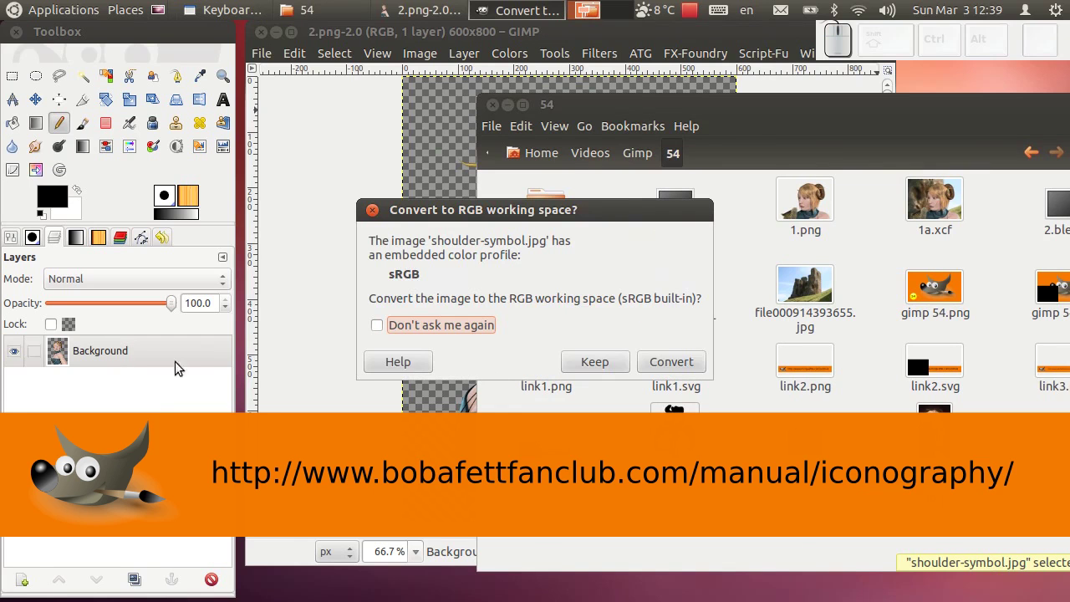
click(691, 359)
Step: Move the Mandalorian symbol onto her upper arm and scale it down to fit
drag(690, 358, 110, 335)
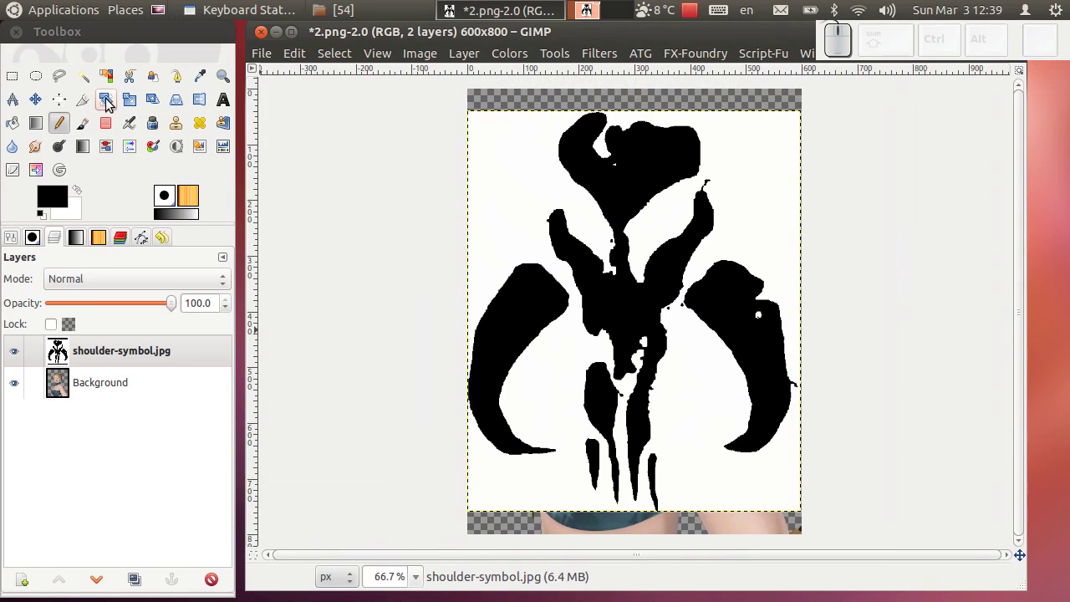
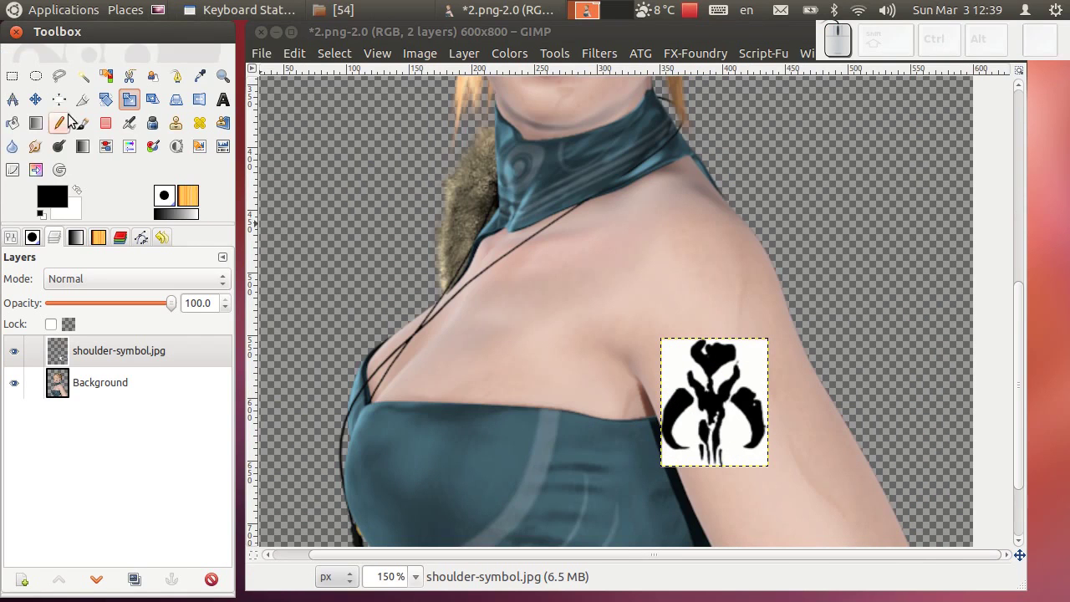
click(54, 102)
drag(711, 404, 85, 144)
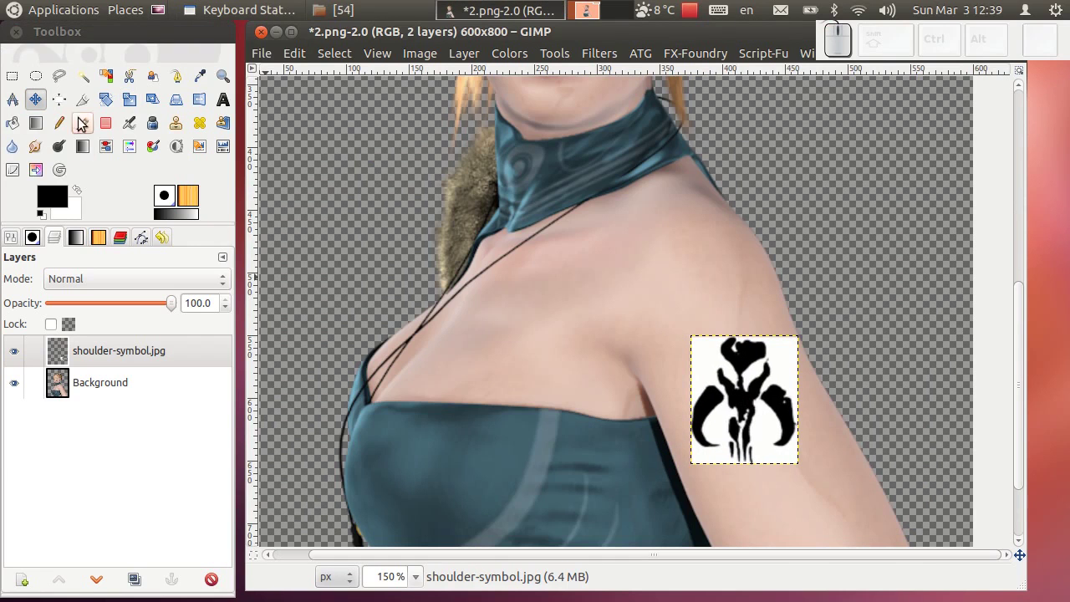
click(114, 110)
drag(697, 338, 182, 287)
key(ctrl+z)
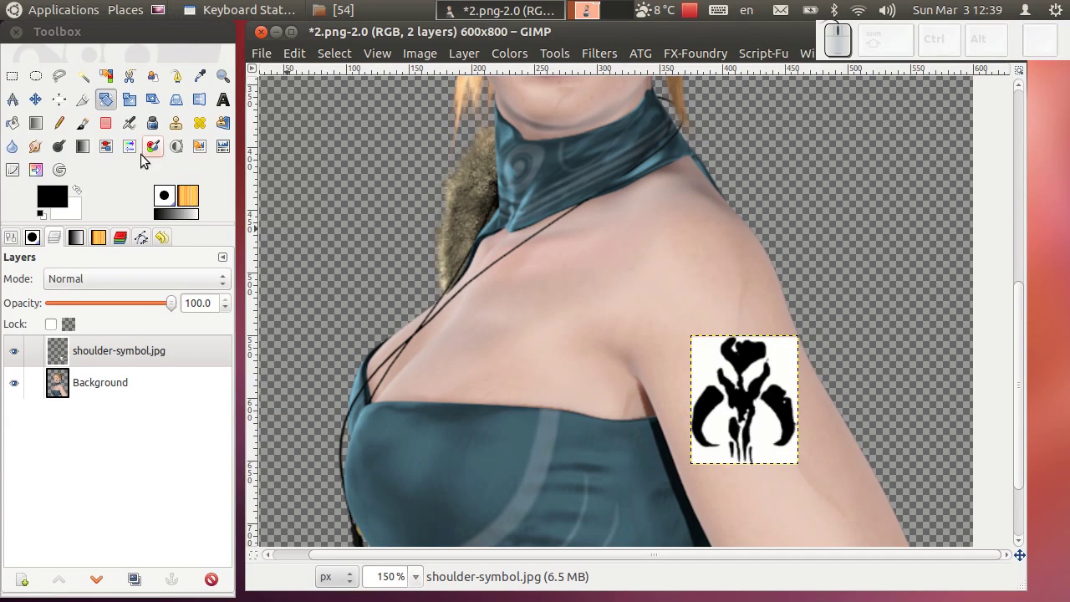
drag(150, 110, 837, 326)
drag(300, 61, 302, 192)
click(301, 193)
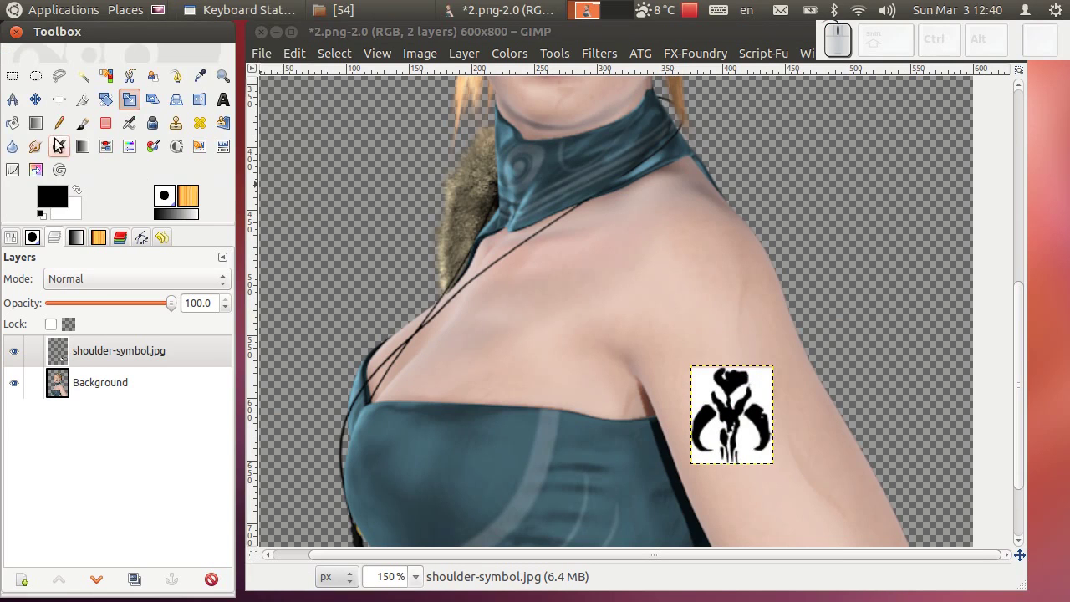
Step: Tilt the symbol to follow the arm and nudge it higher on the upper arm
click(110, 107)
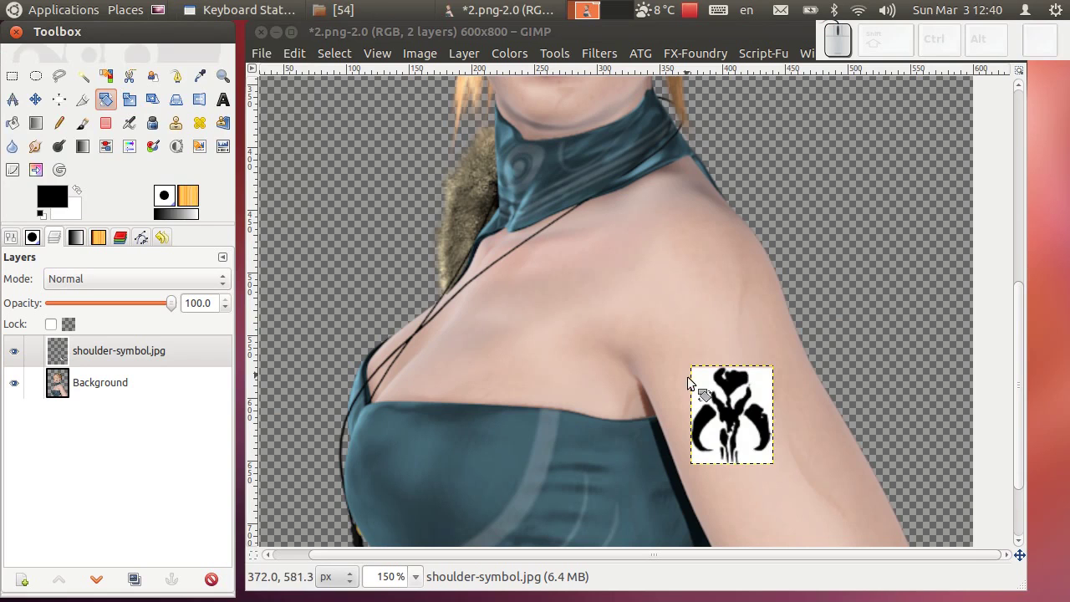
drag(697, 371, 301, 217)
click(293, 210)
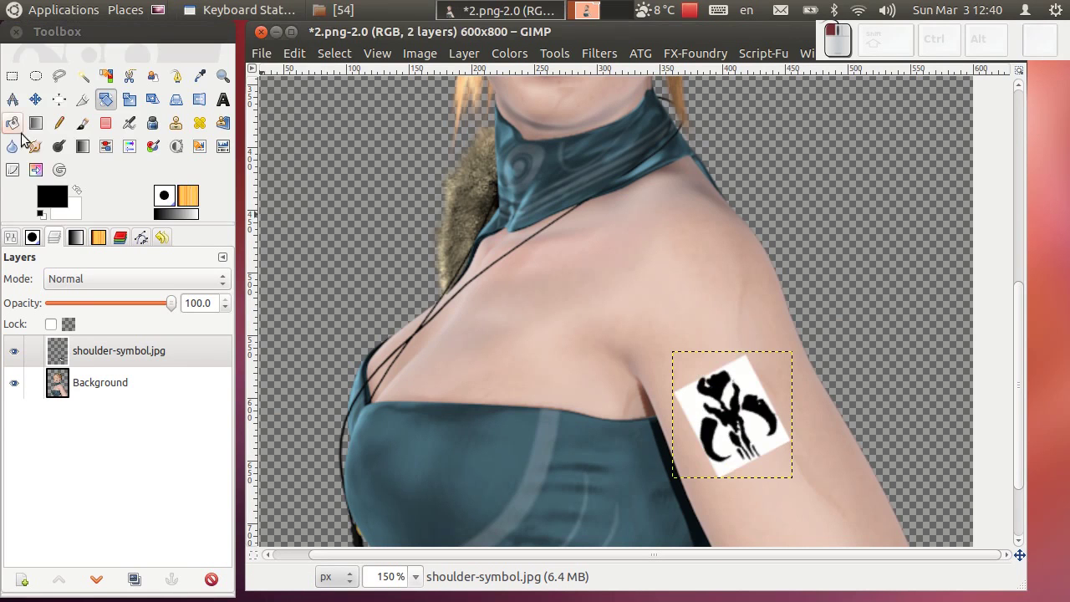
click(37, 97)
drag(722, 438, 742, 386)
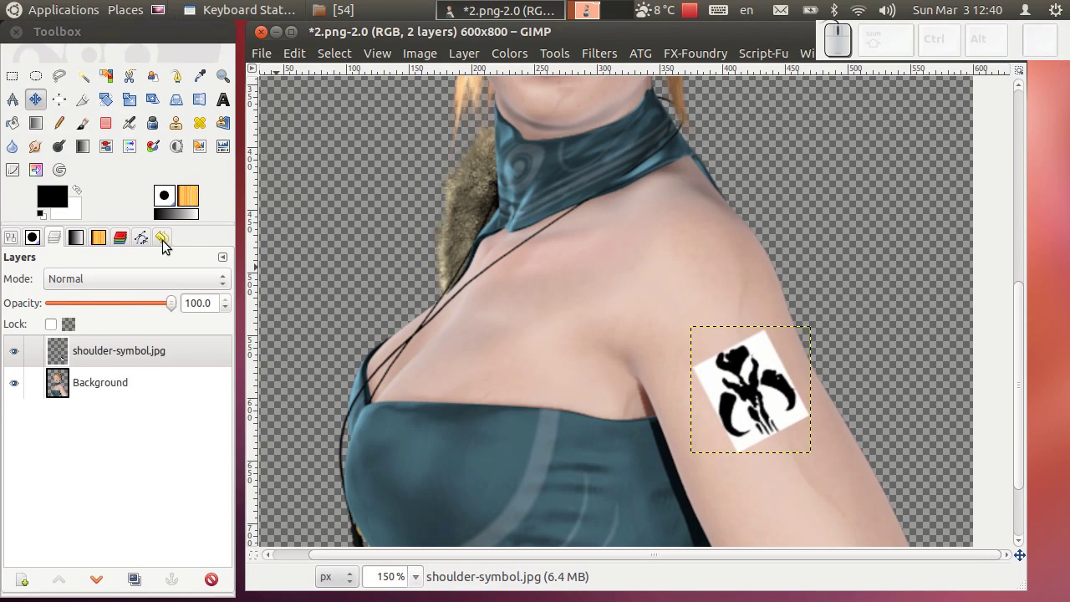
Step: Set the symbol layer's blending mode to Multiply so the white drops out
click(119, 290)
click(111, 348)
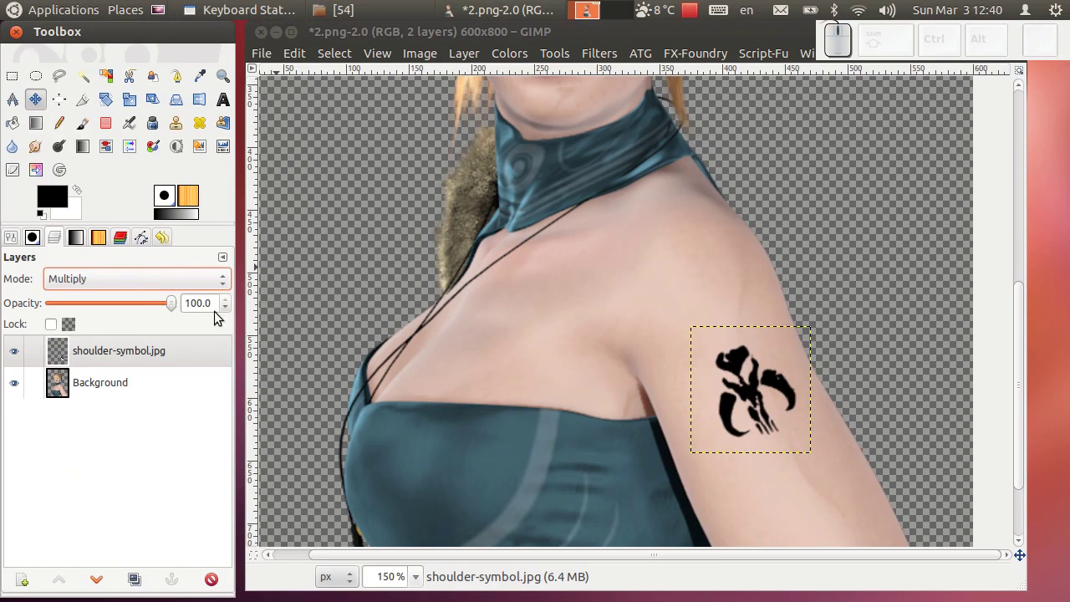
Step: Extend the tattoo layer to the full image size via Layer to Image Size
right_click(124, 352)
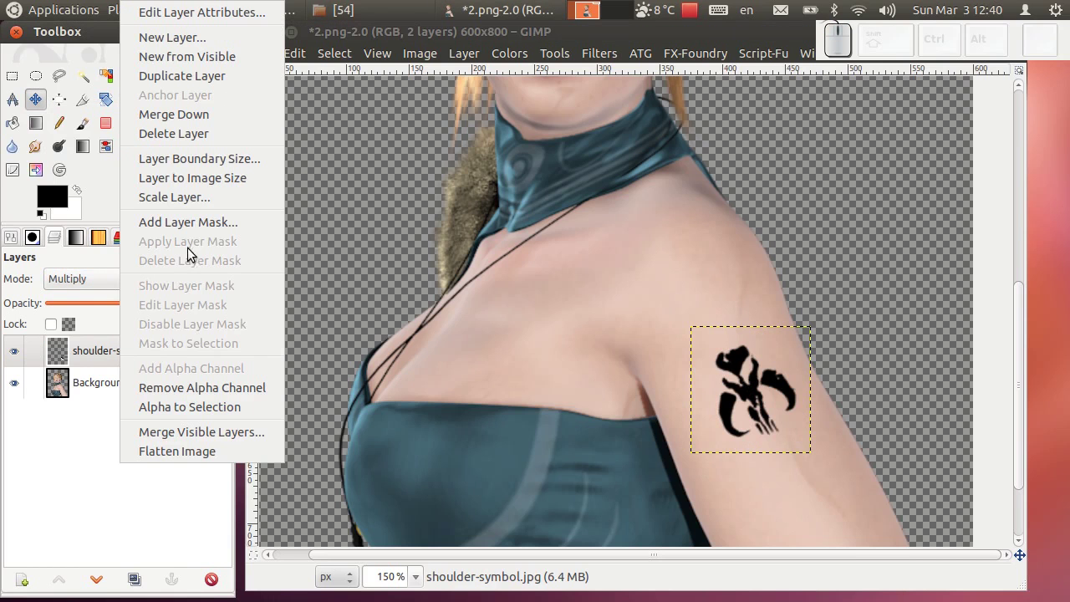
click(196, 188)
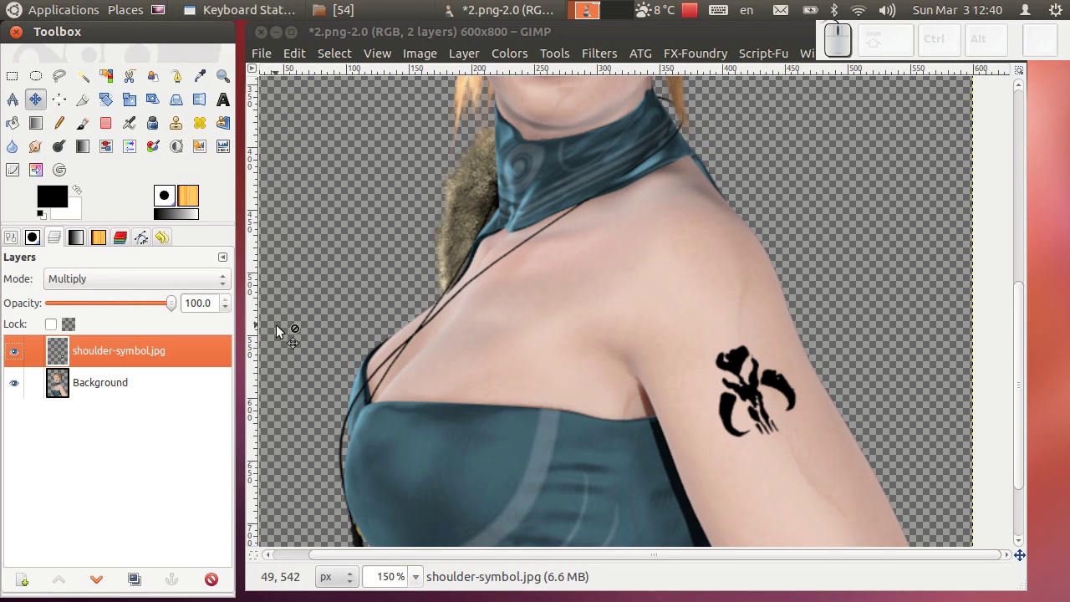
scroll(down, 3)
scroll(up, 3)
scroll(down, 3)
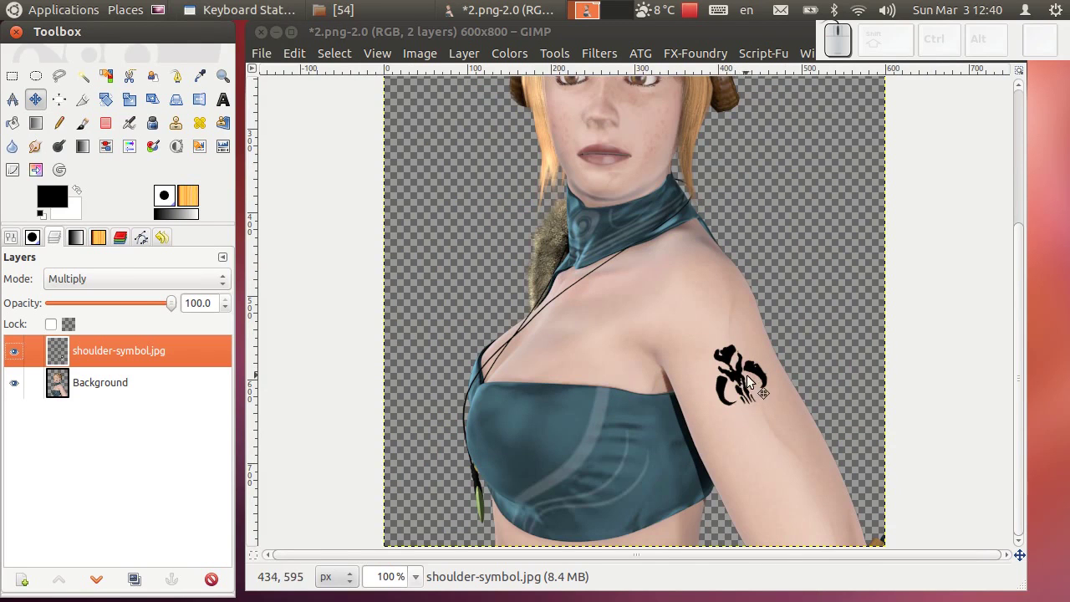
scroll(down, 3)
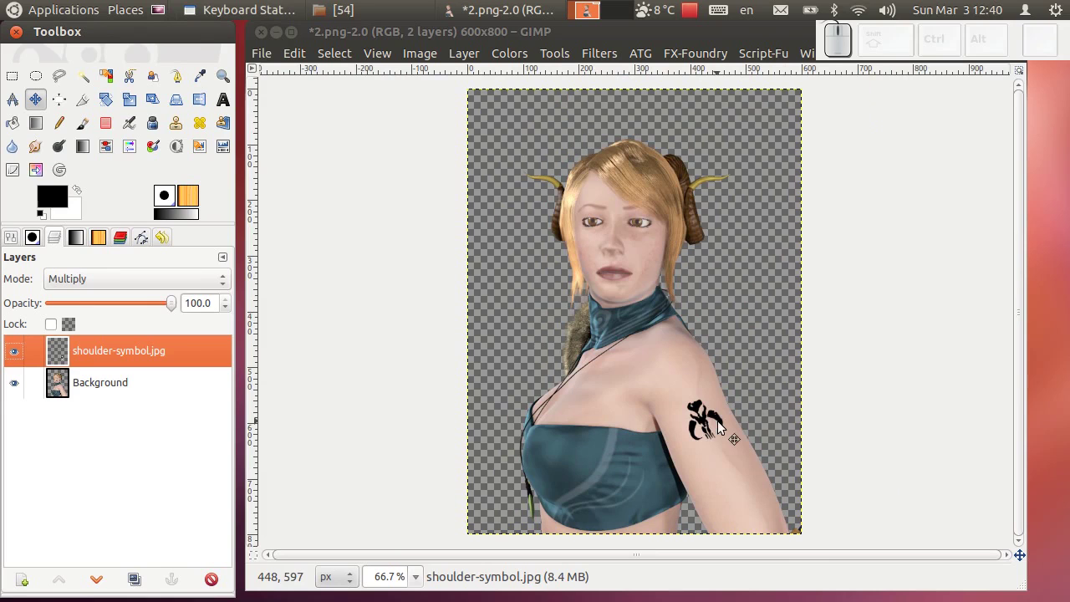
Step: Lower the tattoo layer's opacity to about 65%
drag(176, 311, 671, 419)
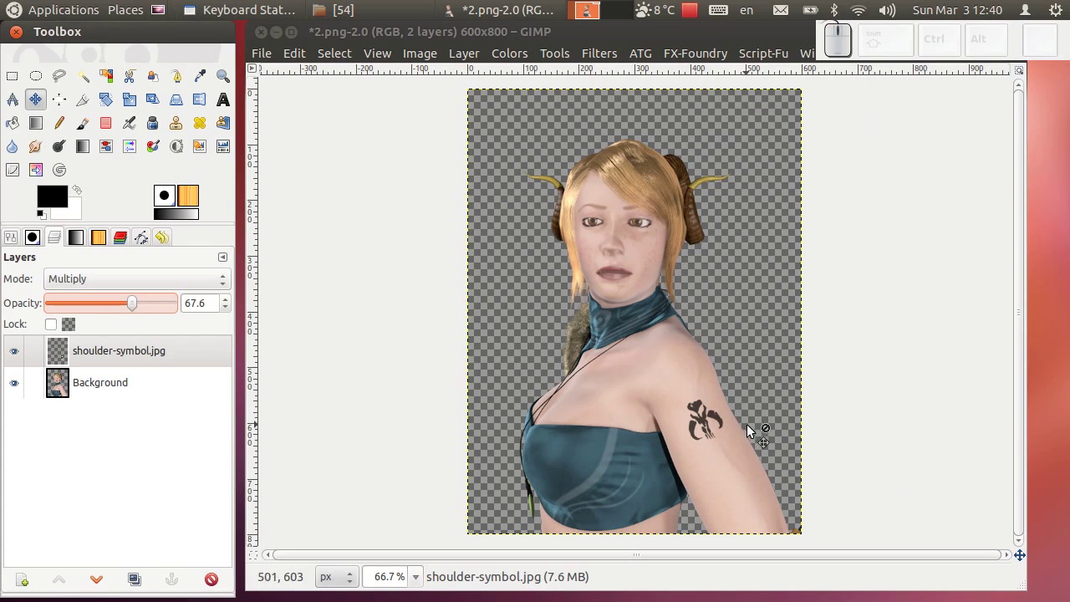
drag(141, 308, 728, 448)
scroll(up, 3)
scroll(down, 3)
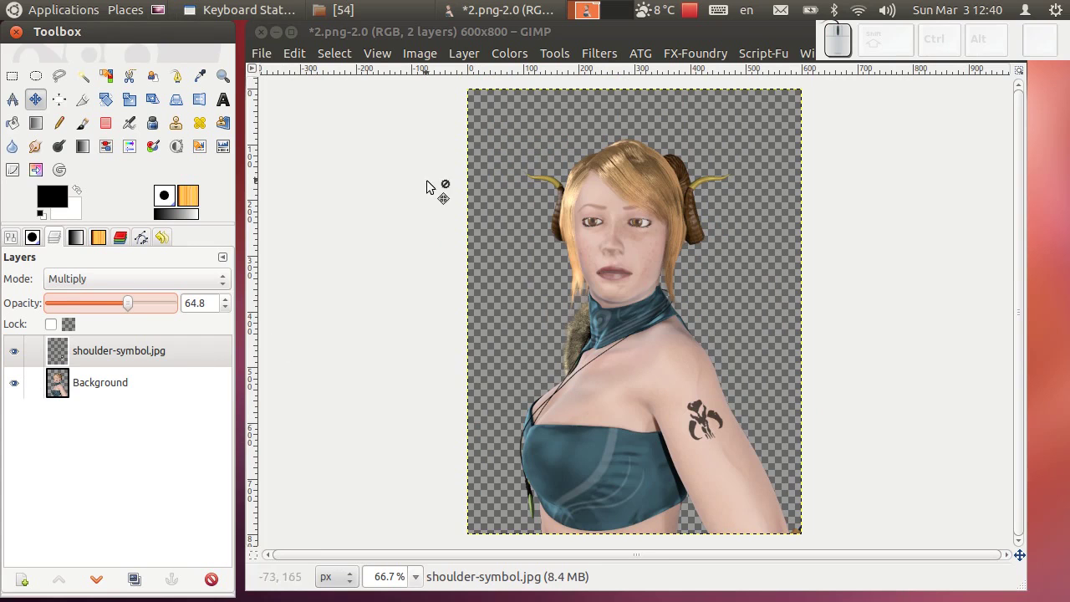
Step: Bring the castle-ruins JPG from the folder window into the image as a new layer
click(381, 22)
drag(640, 290, 139, 396)
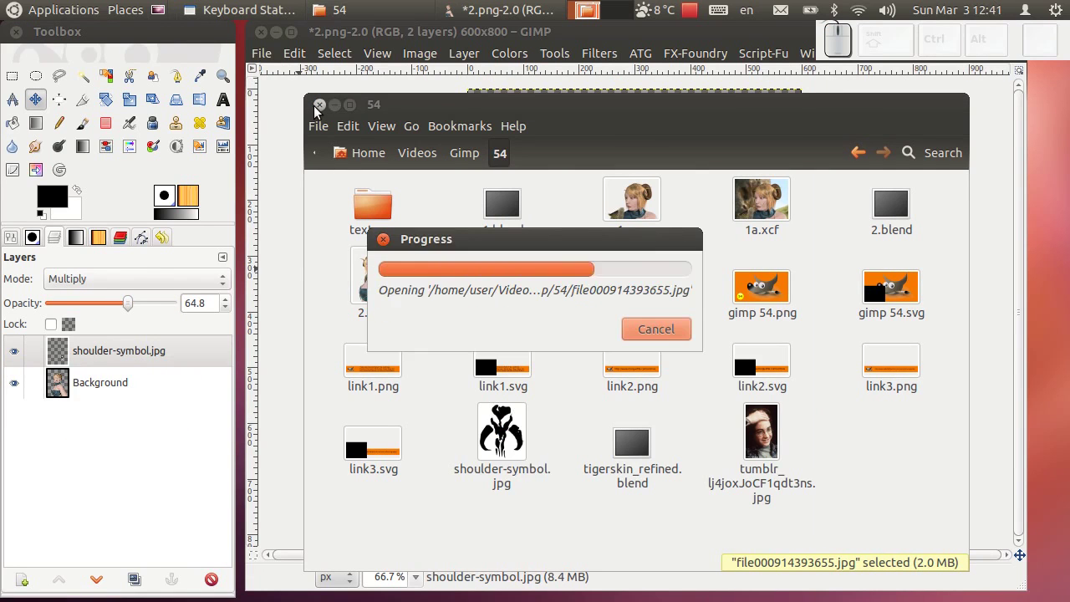
click(333, 115)
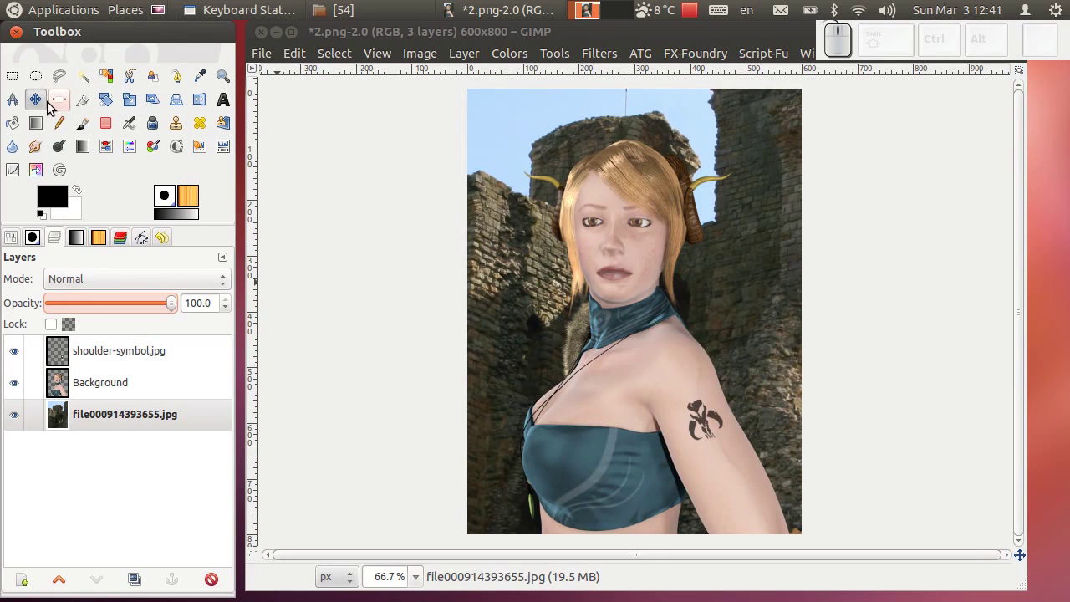
Step: Enlarge the castle photo layer and apply the new size
click(44, 107)
drag(517, 253, 720, 276)
drag(519, 297, 756, 260)
drag(751, 262, 514, 274)
click(504, 274)
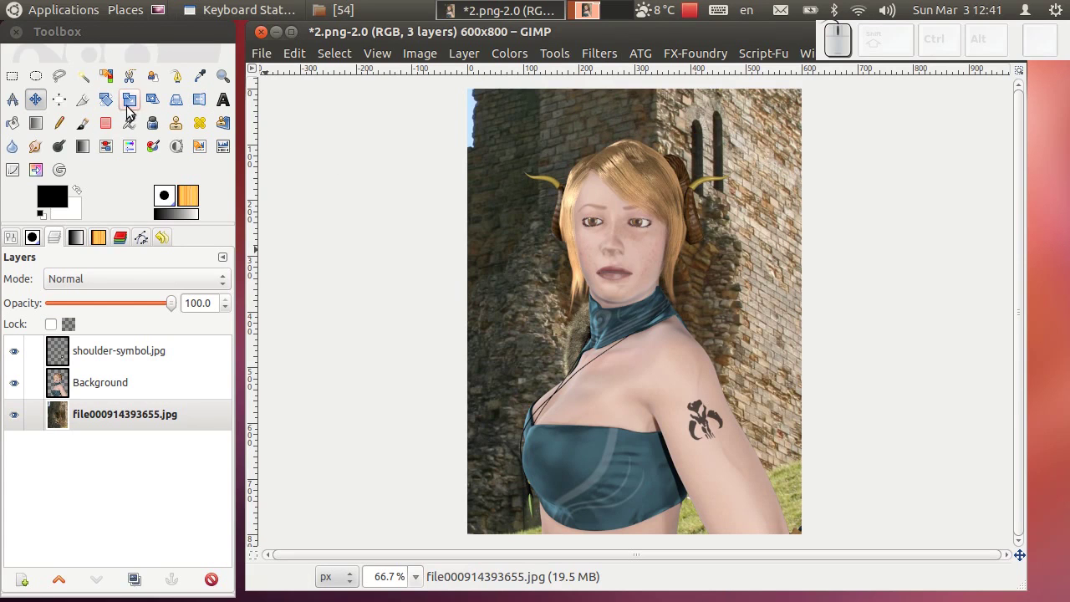
click(195, 109)
click(557, 152)
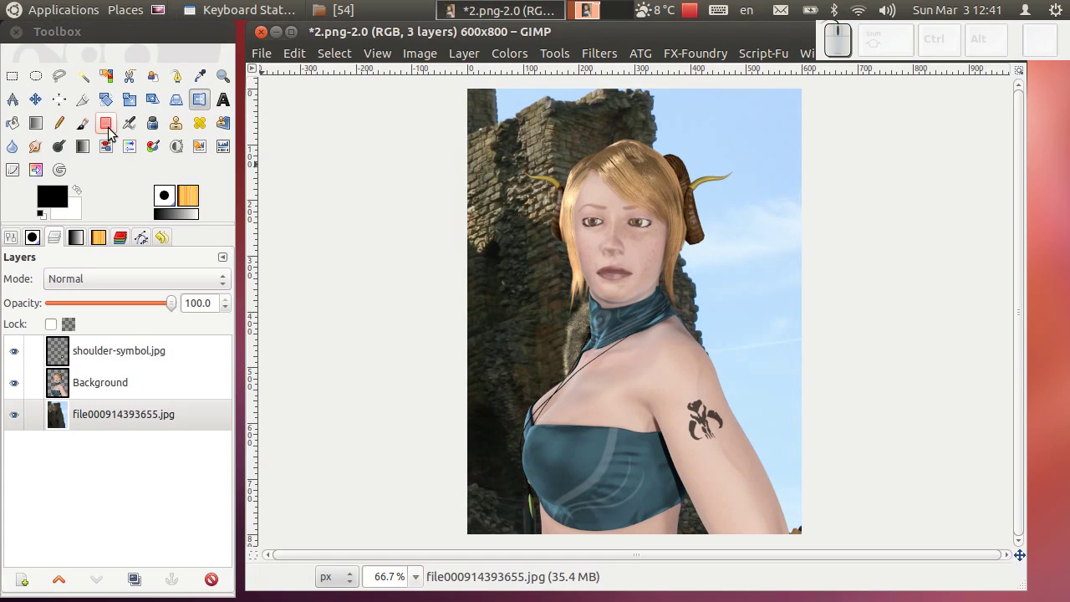
Step: Shift the castle photo so the stone tower fills the right side behind the woman
click(46, 97)
click(558, 200)
click(510, 151)
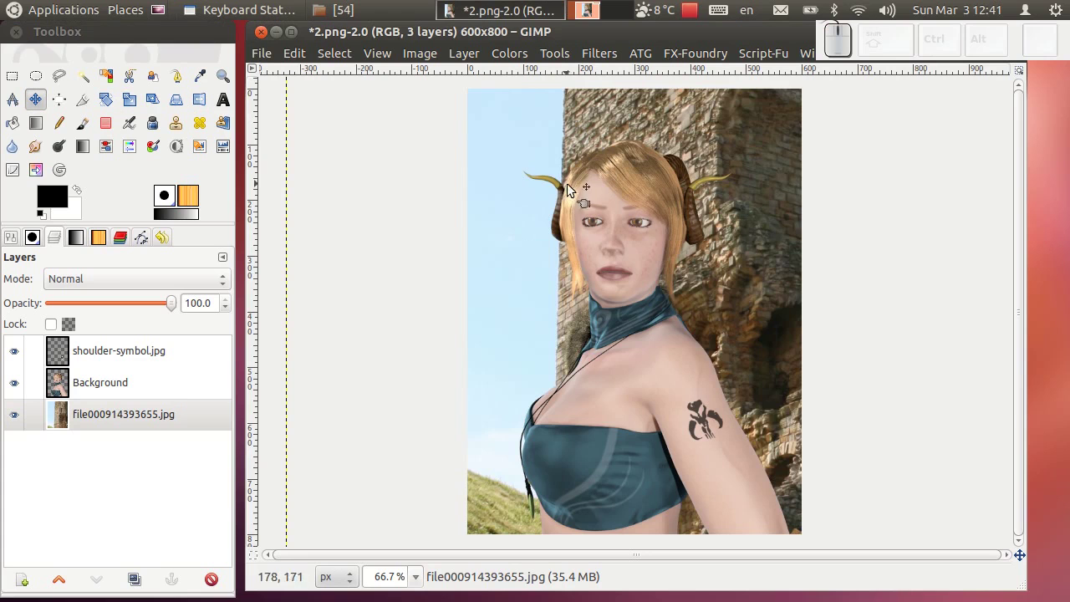
click(732, 130)
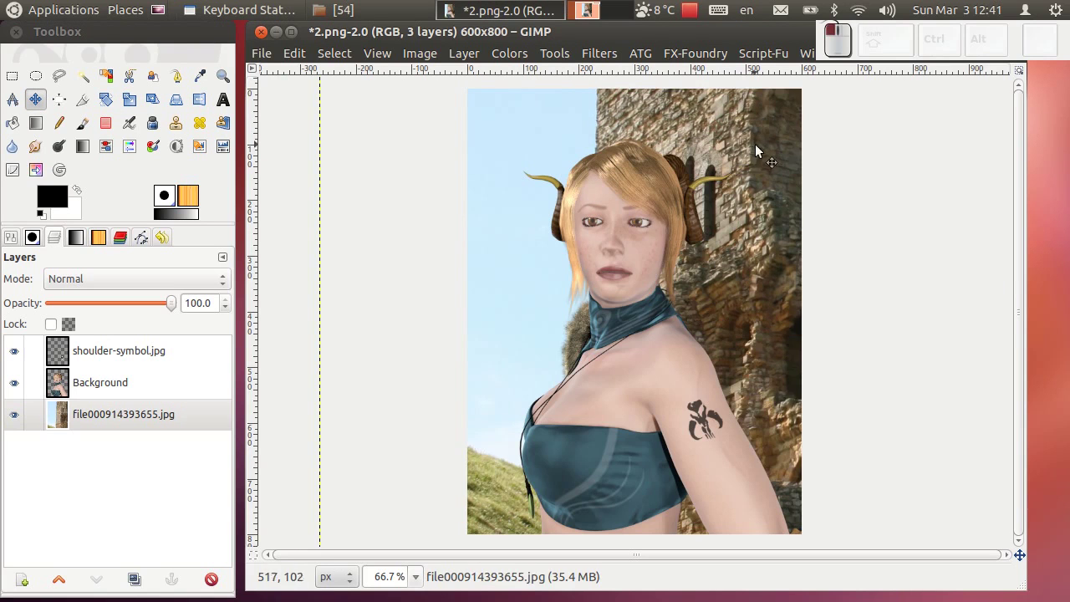
click(756, 155)
drag(757, 174, 809, 185)
click(776, 234)
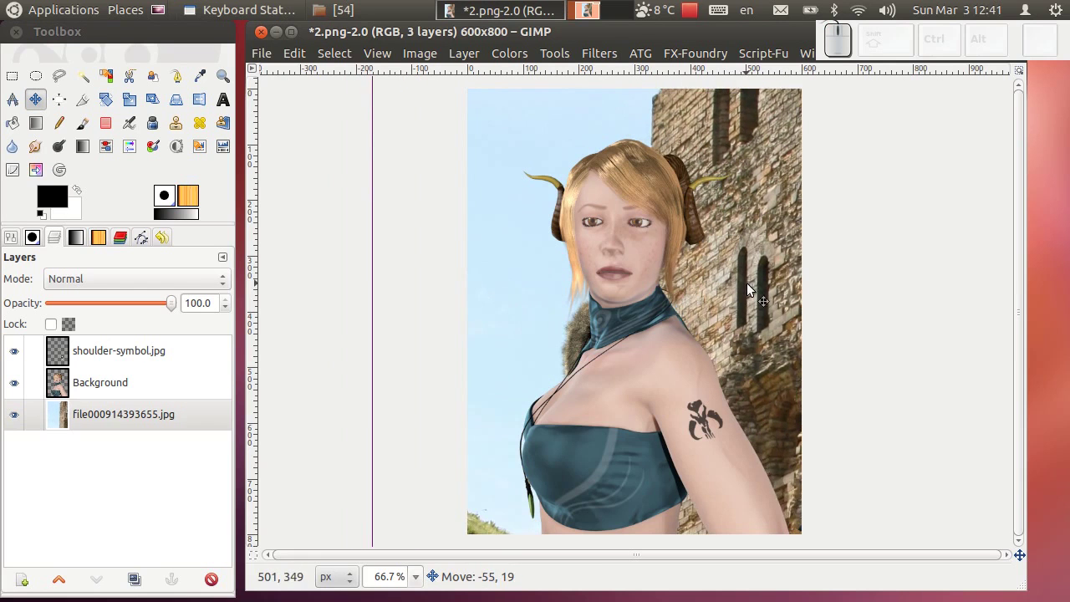
click(769, 252)
click(745, 237)
click(707, 230)
key(ctrl+z)
click(802, 255)
drag(785, 291, 155, 366)
click(607, 59)
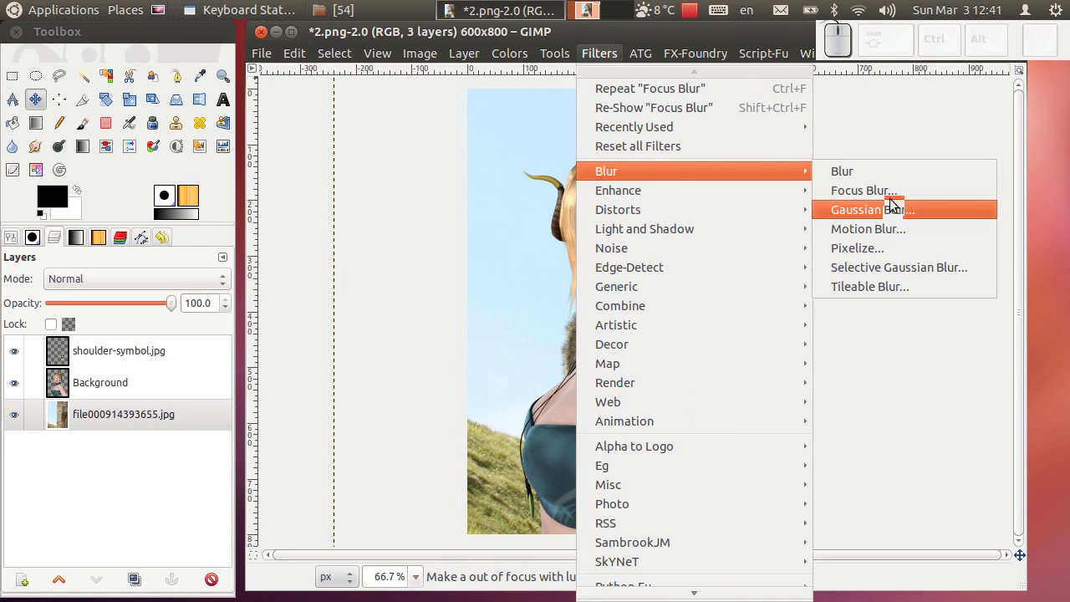
Step: Run Focus Blur at radius 10 on the castle layer after checking the stonework preview
click(817, 233)
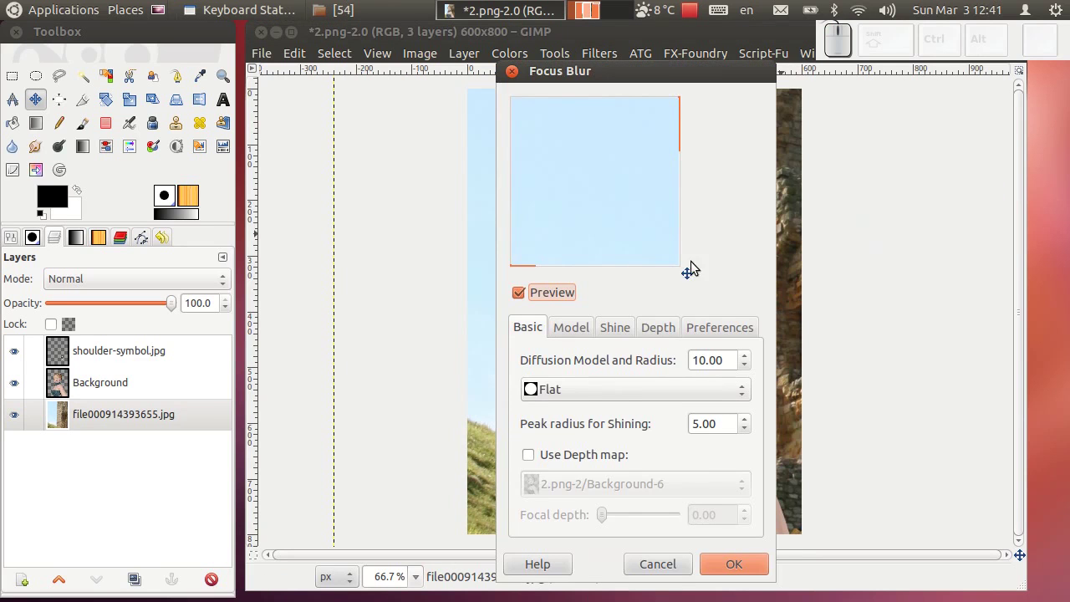
drag(692, 280, 709, 302)
drag(695, 281, 698, 286)
drag(693, 280, 691, 288)
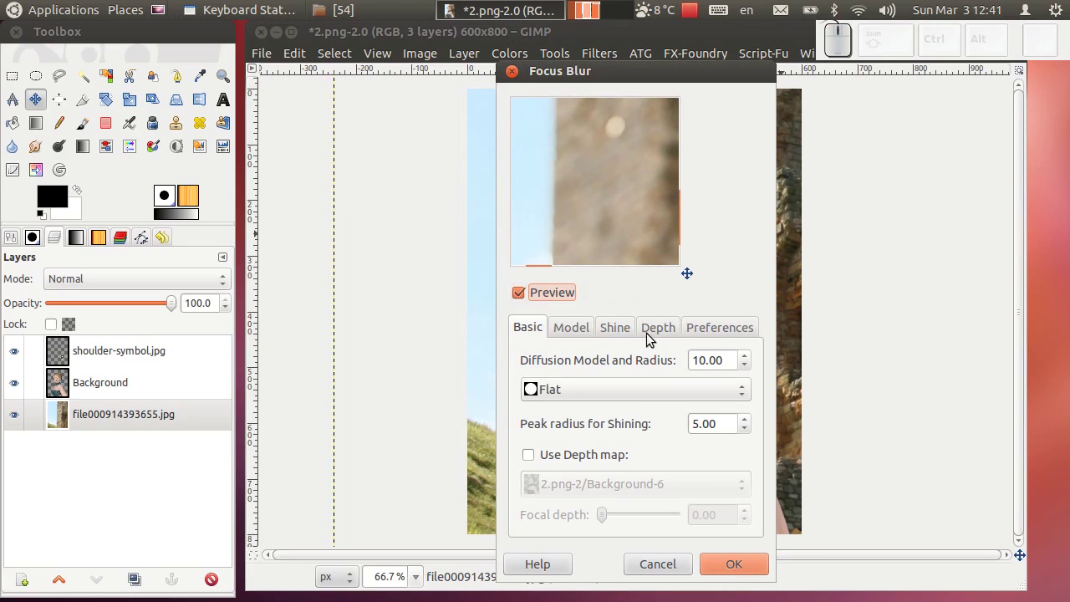
click(743, 569)
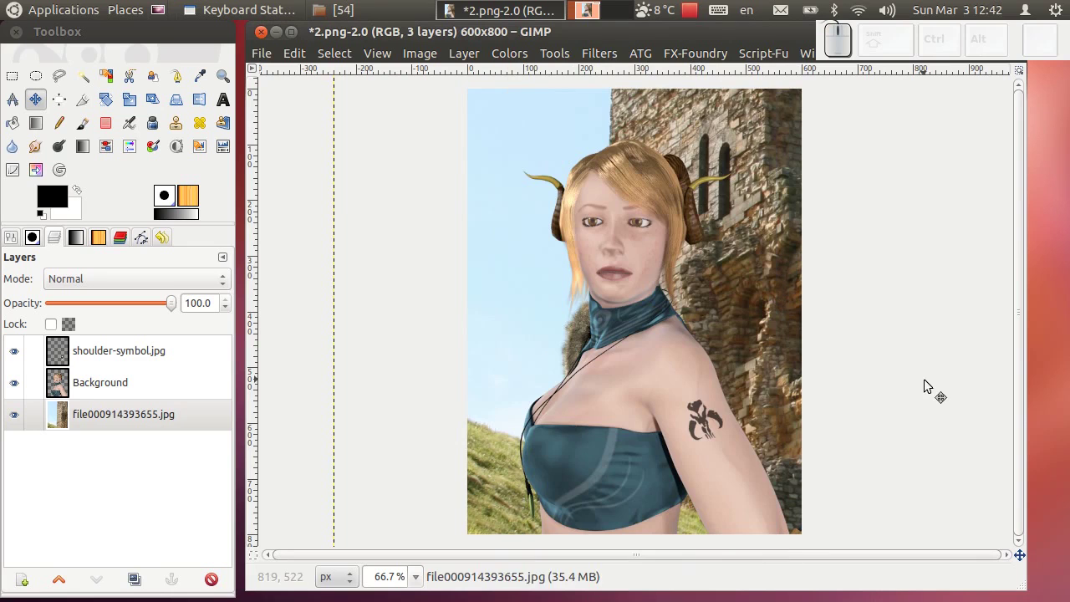